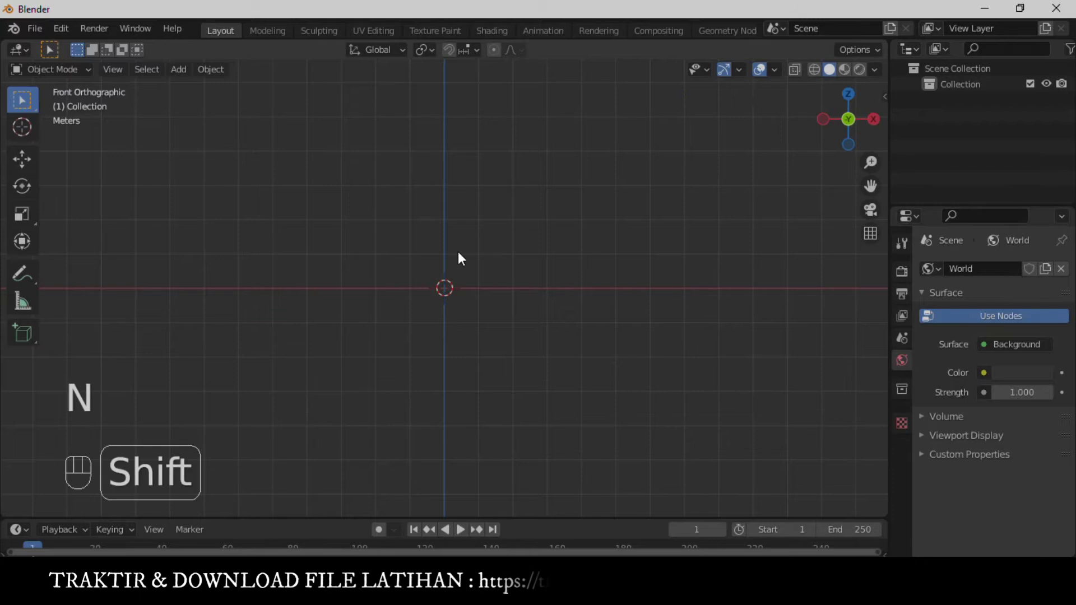
Add a UV sphere and separate its right half into its own object.
{"action": "key", "text": "shift+a"}
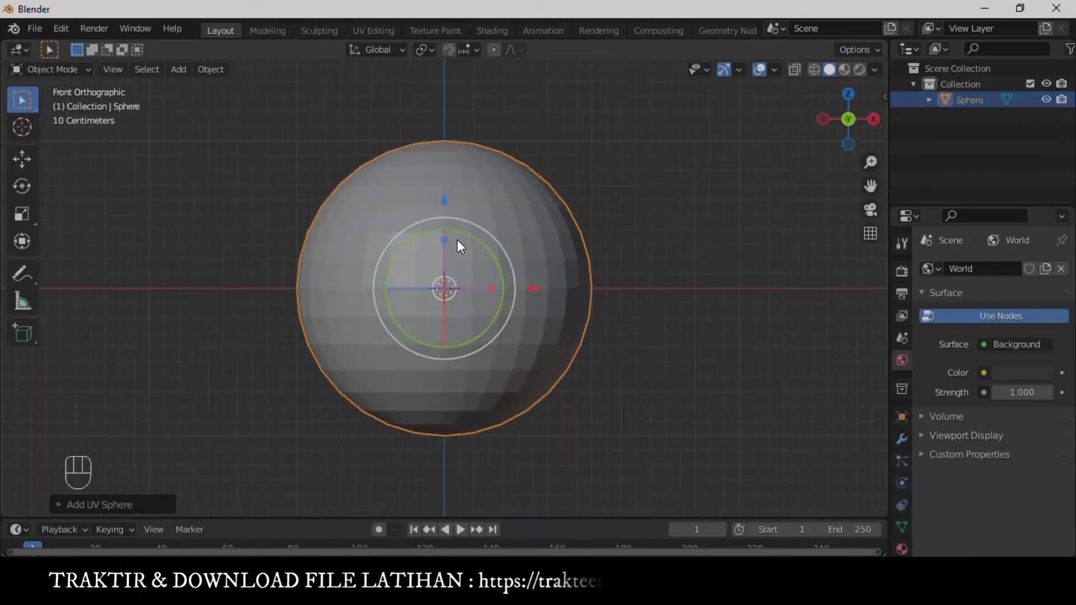
{"action": "key", "text": "Tab"}
{"action": "key", "text": "alt+z"}
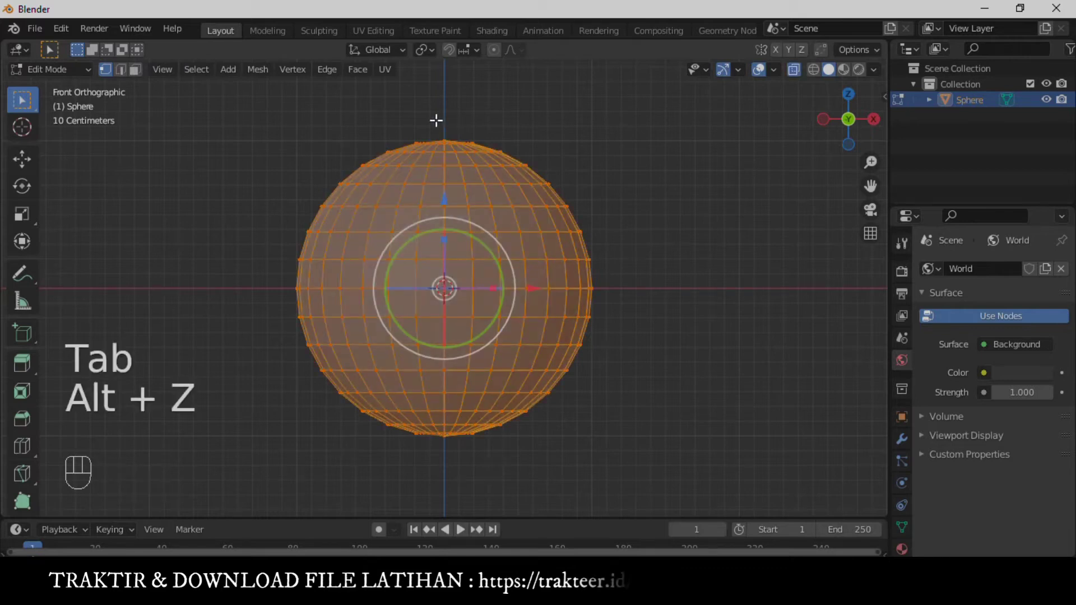
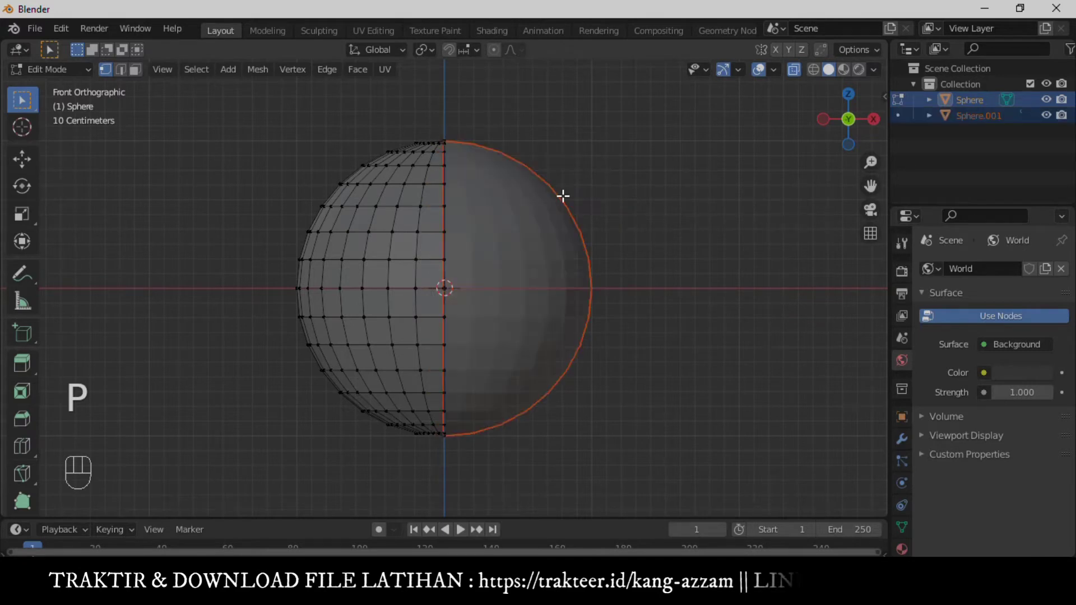
{"action": "key", "text": "Tab"}
{"action": "left_click_drag", "start_coordinate": [542, 259], "coordinate": [541, 287]}
{"action": "left_click_drag", "start_coordinate": [541, 291], "coordinate": [660, 290]}
{"action": "key", "text": "ctrl+z"}
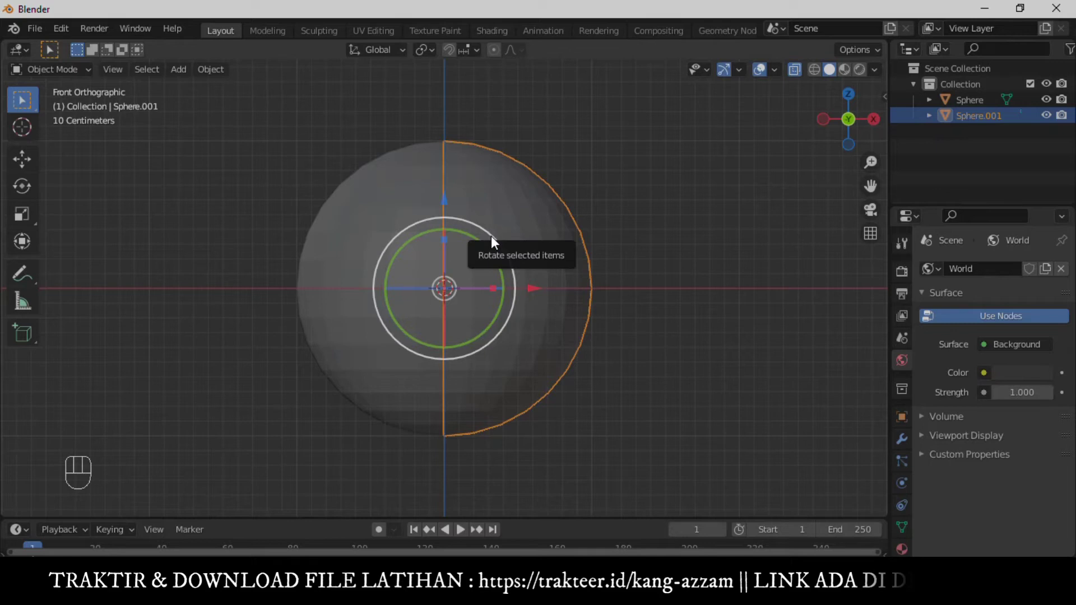
Rotate the separated half about X, then join both halves back into one Sphere.
{"action": "key", "text": "r"}
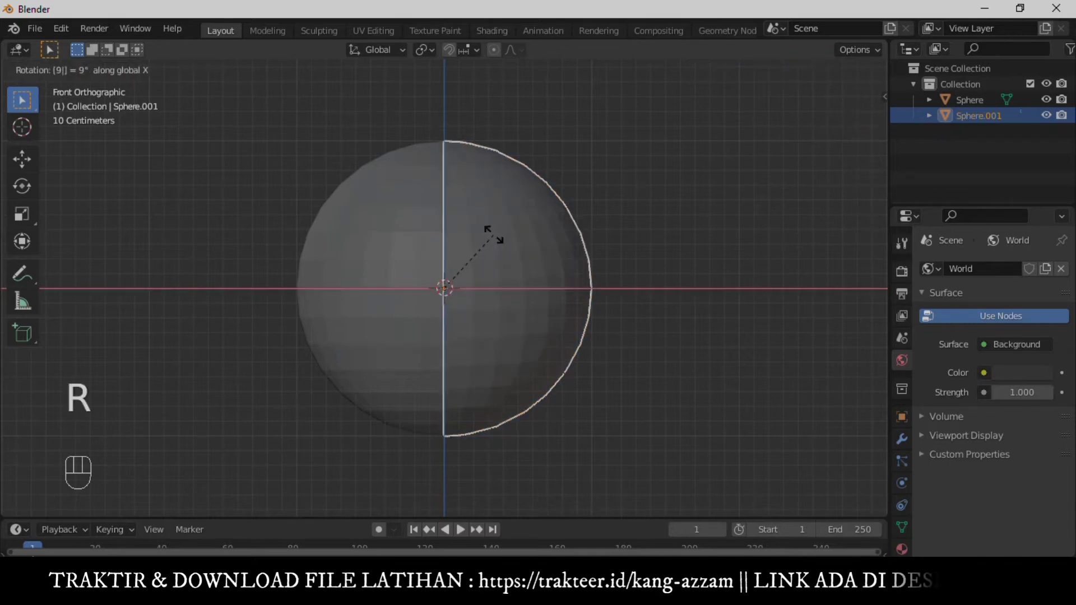
{"action": "left_click", "coordinate": [693, 287]}
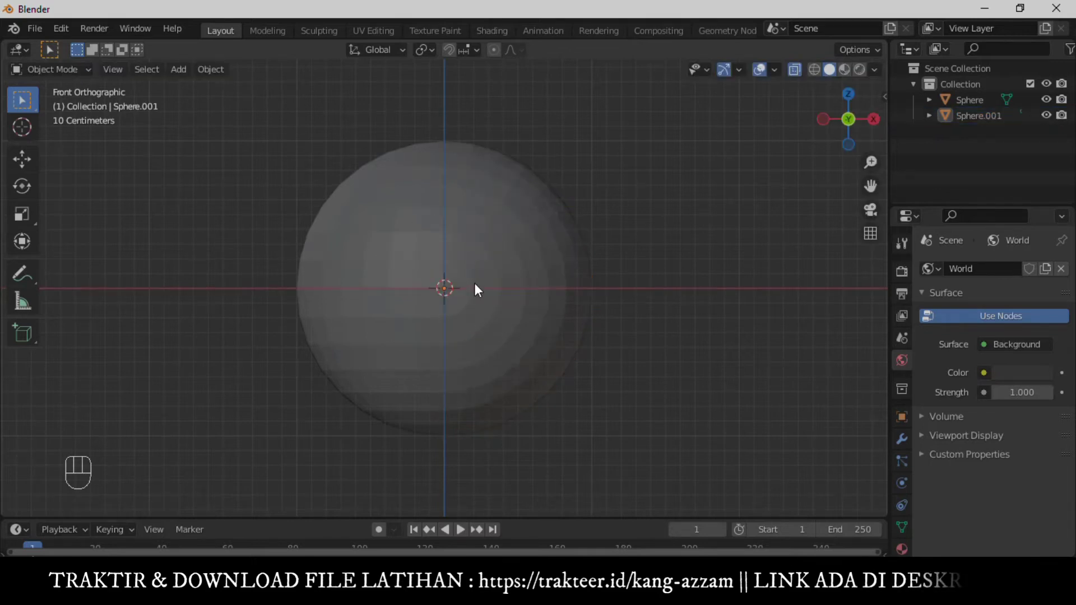
{"action": "left_click", "coordinate": [502, 285]}
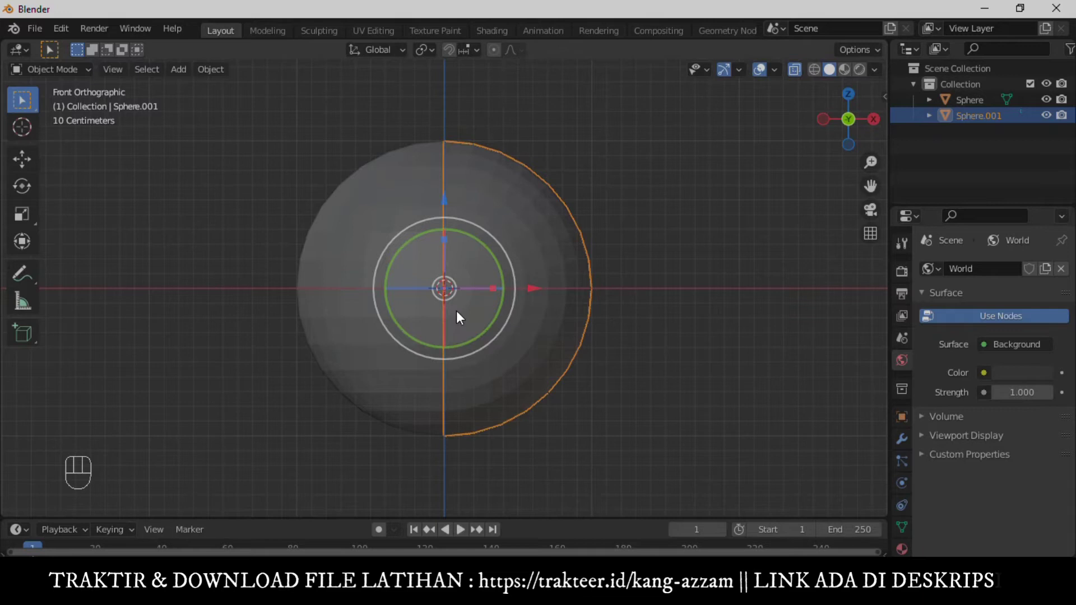
{"action": "key", "text": "alt+z"}
{"action": "left_click", "coordinate": [408, 251]}
{"action": "key", "text": "ctrl+j"}
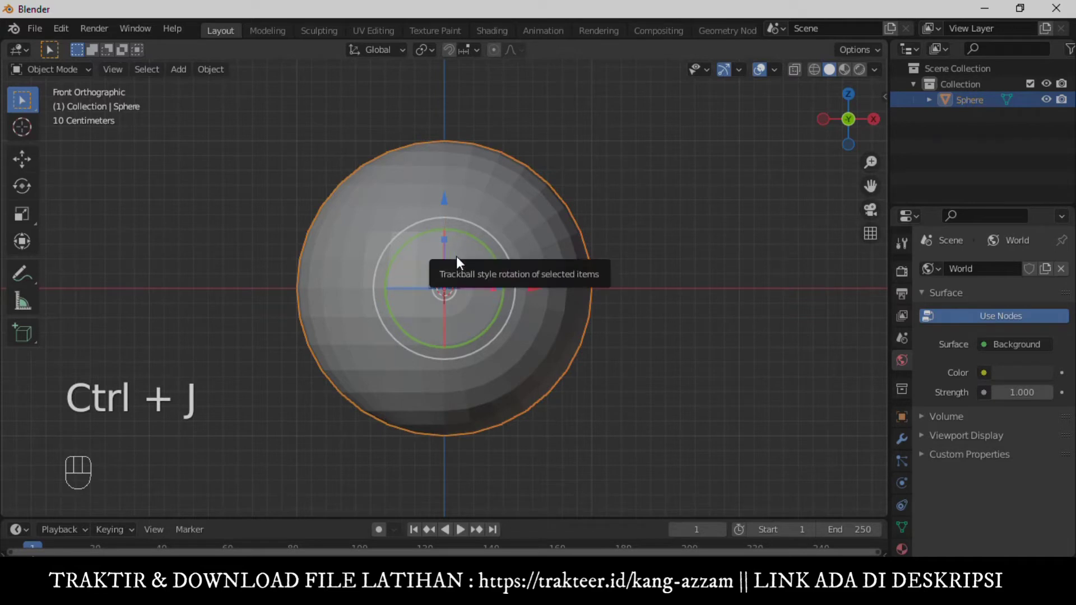
Scale the seam face band inward and smooth the sphere with a Subdivision Surface modifier.
{"action": "key", "text": "Tab"}
{"action": "key", "text": "a"}
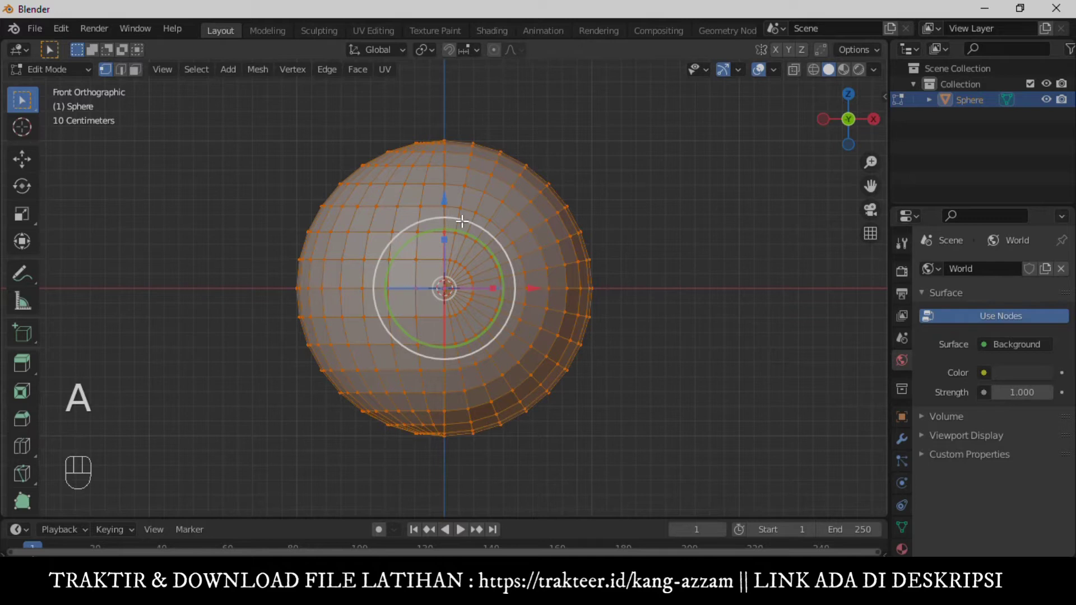
{"action": "key", "text": "m"}
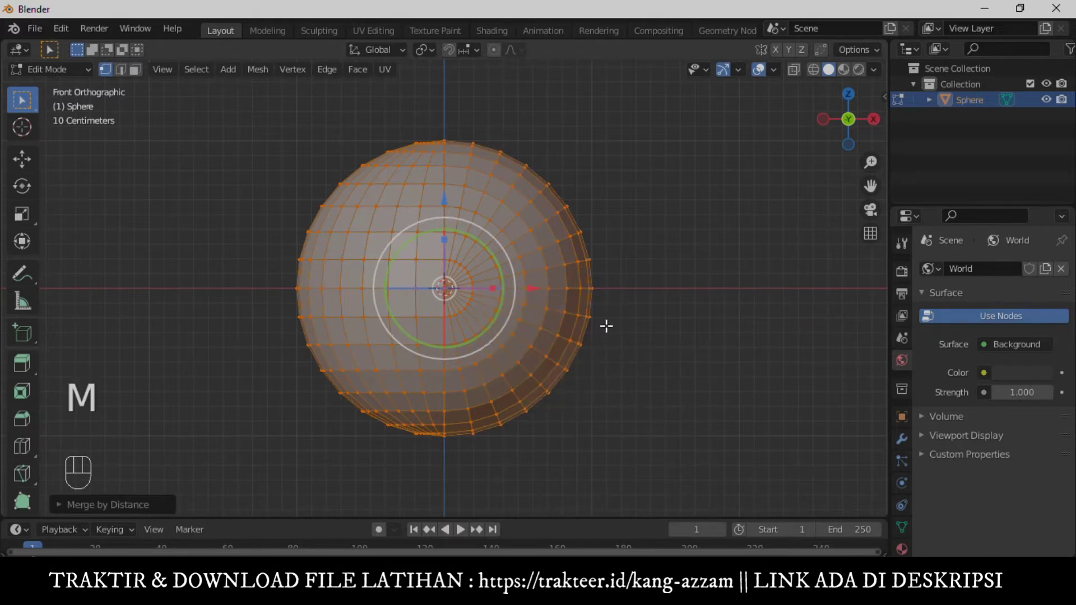
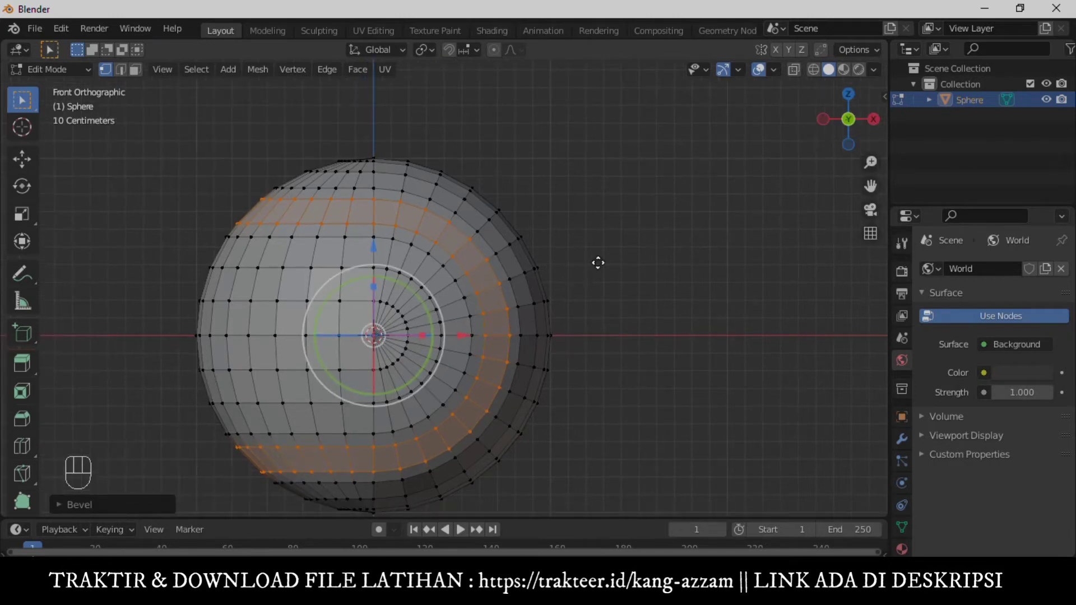
{"action": "key", "text": "e"}
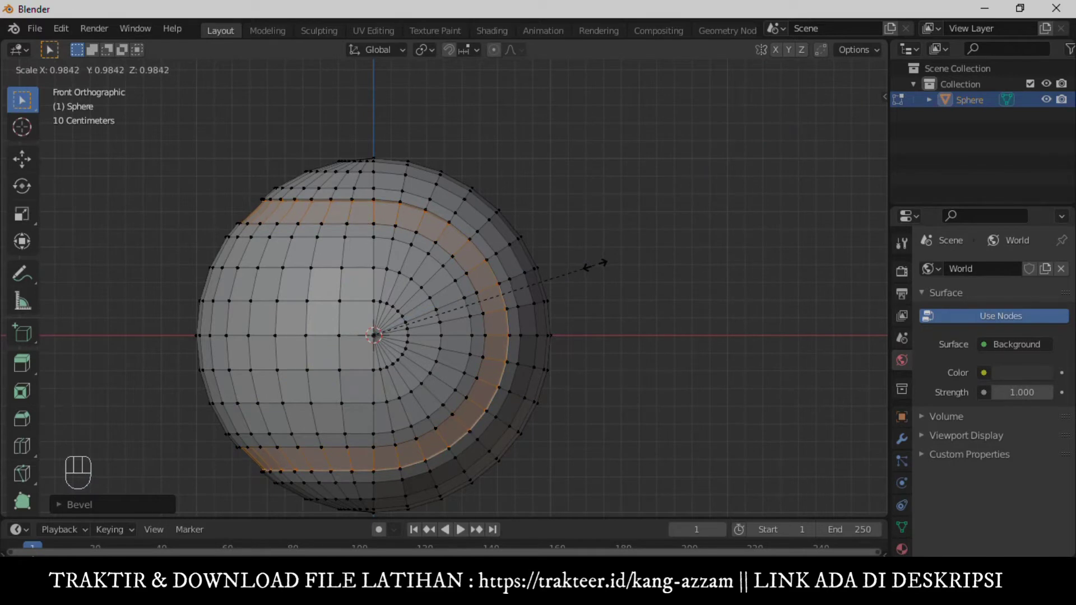
{"action": "key", "text": "Tab"}
{"action": "left_click", "coordinate": [584, 253]}
{"action": "key", "text": "ctrl+3"}
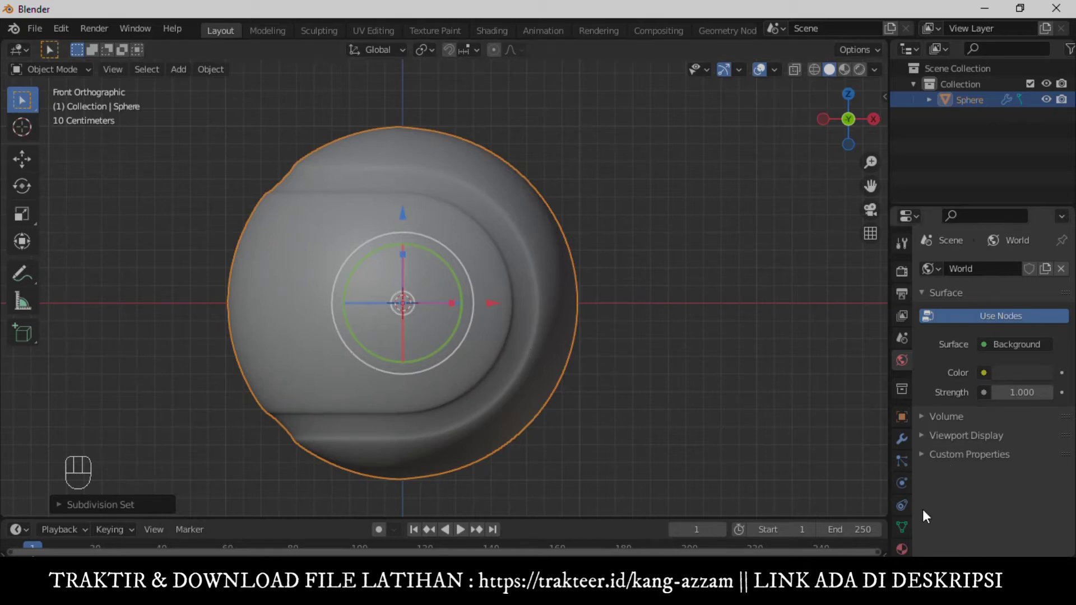
Give the sphere a yellow-green material with roughness about 0.89 and add a second material slot.
{"action": "left_click", "coordinate": [905, 550]}
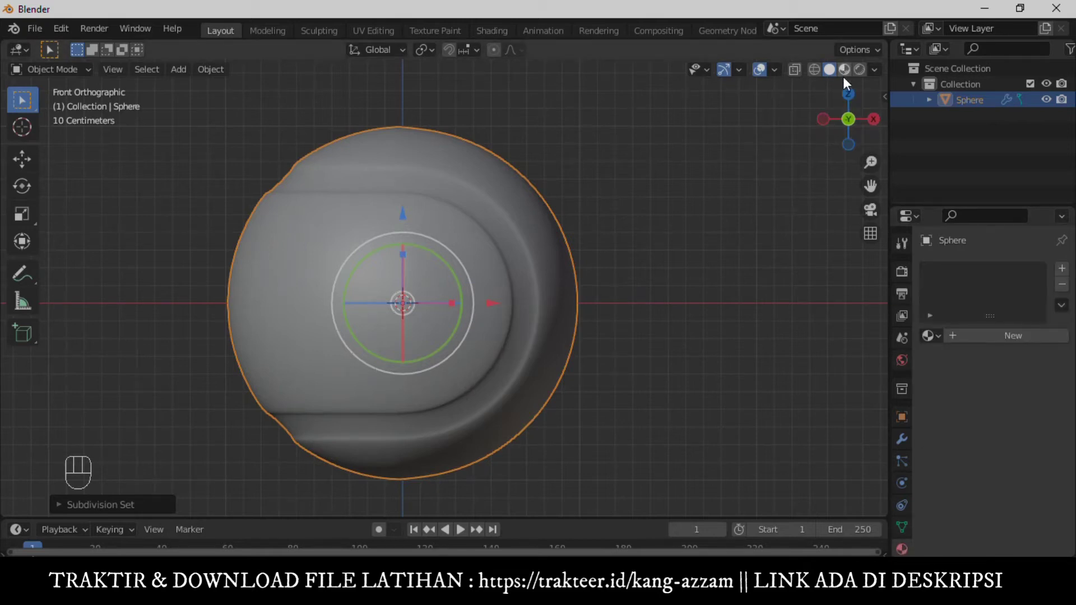
{"action": "left_click", "coordinate": [1006, 396]}
{"action": "left_click", "coordinate": [1008, 344]}
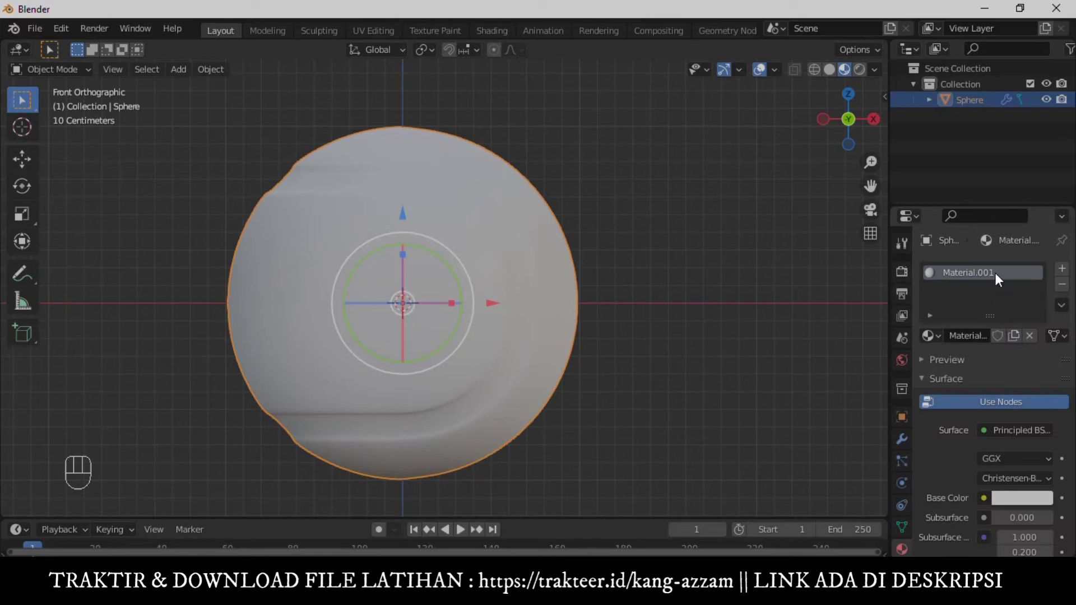
{"action": "left_click", "coordinate": [1025, 503]}
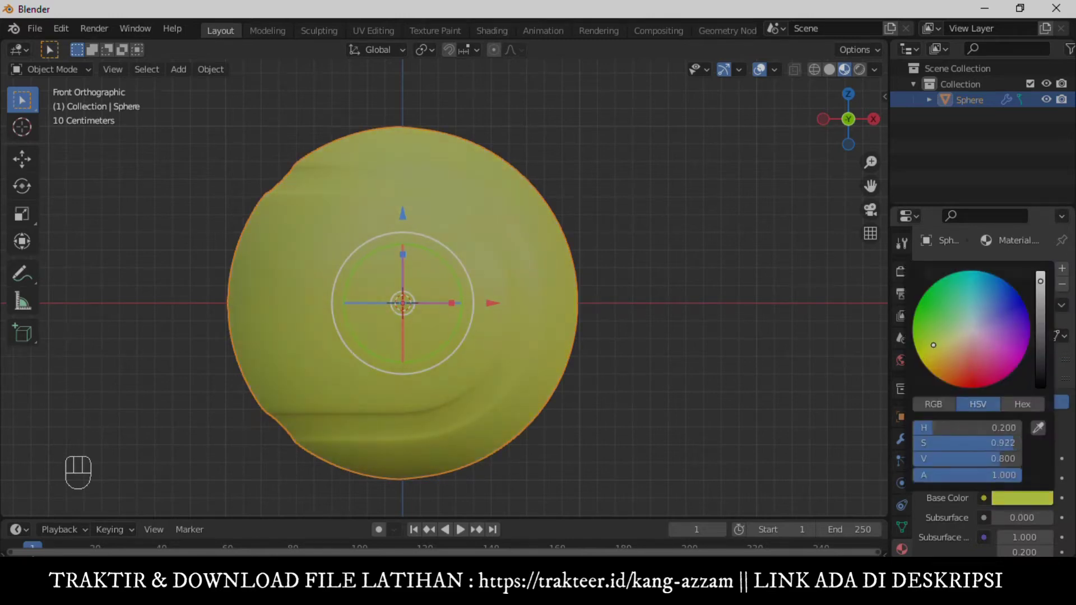
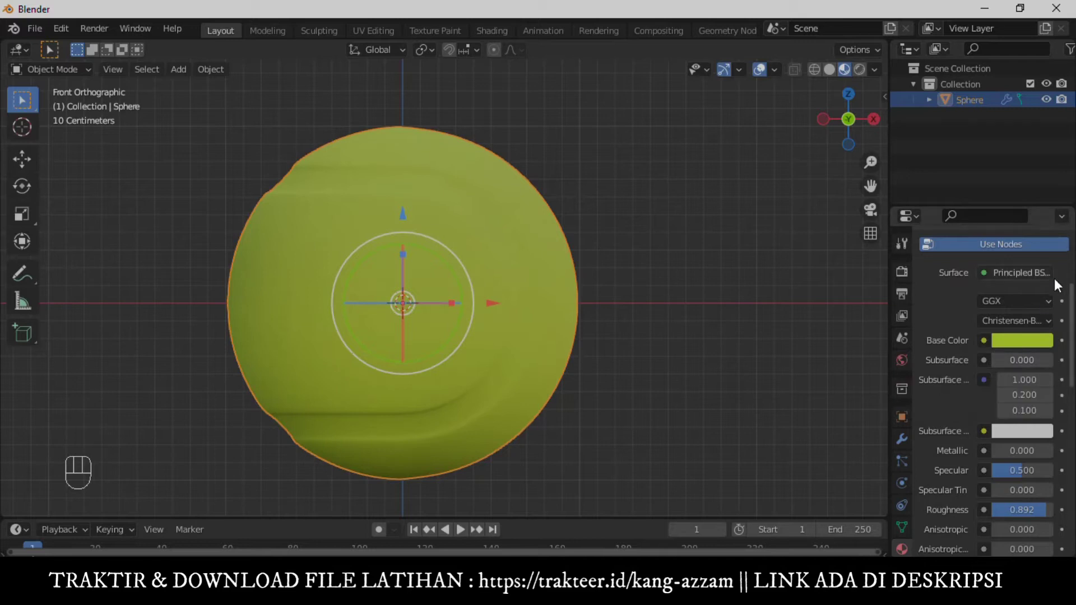
{"action": "left_click", "coordinate": [1067, 273]}
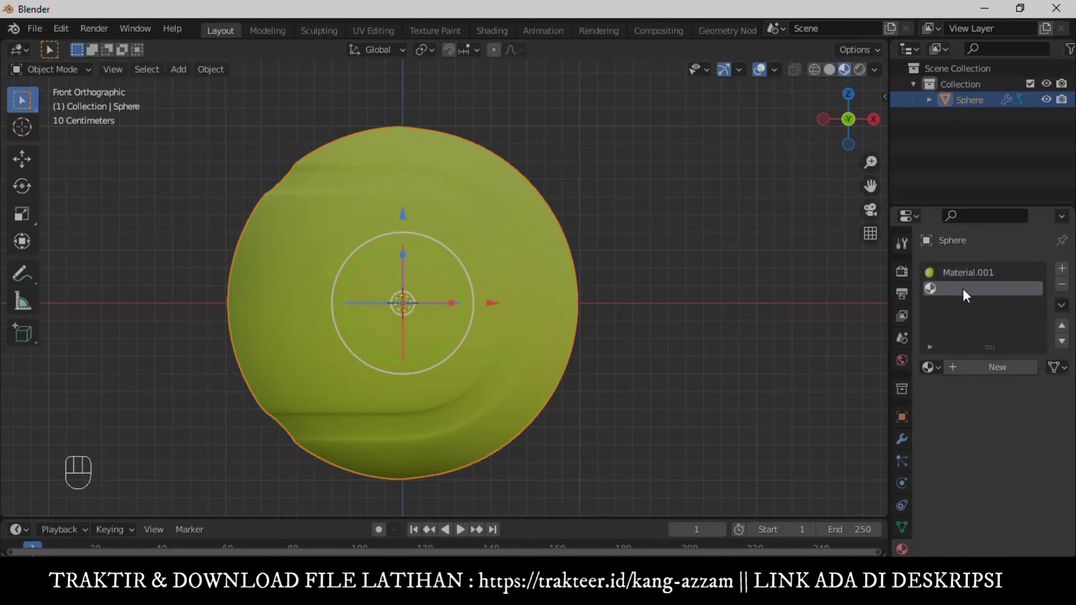
Assign a new white Material.002 to the groove faces as the seam stripe.
{"action": "key", "text": "Tab"}
{"action": "key", "text": "Tab"}
{"action": "left_click", "coordinate": [995, 375]}
{"action": "left_click", "coordinate": [956, 391]}
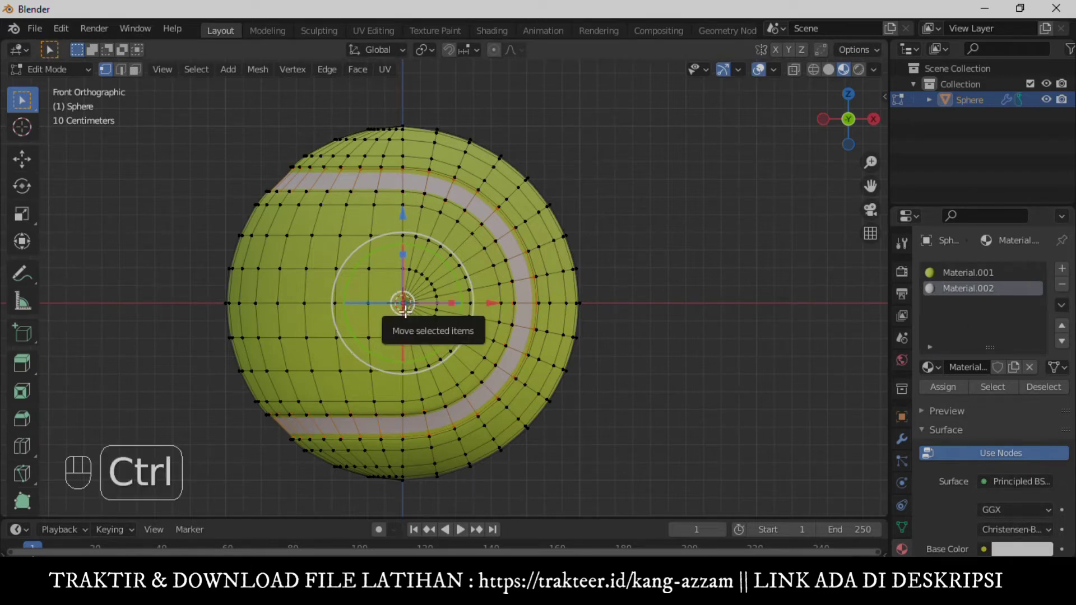
{"action": "key", "text": "ctrl+i"}
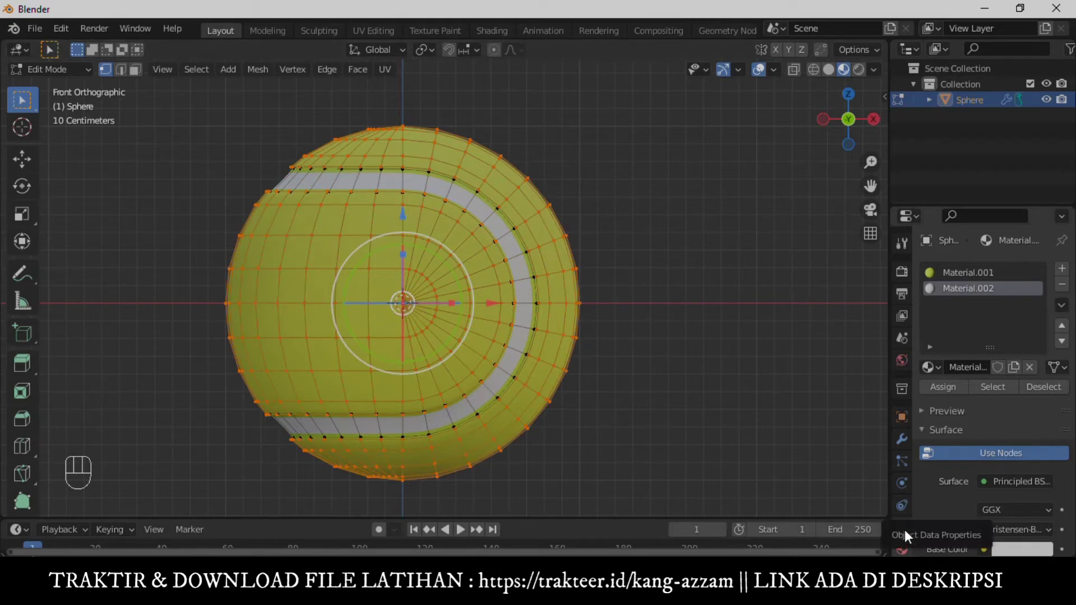
Create a vertex group named Group from the selected vertices in Object Data.
{"action": "left_click", "coordinate": [908, 536]}
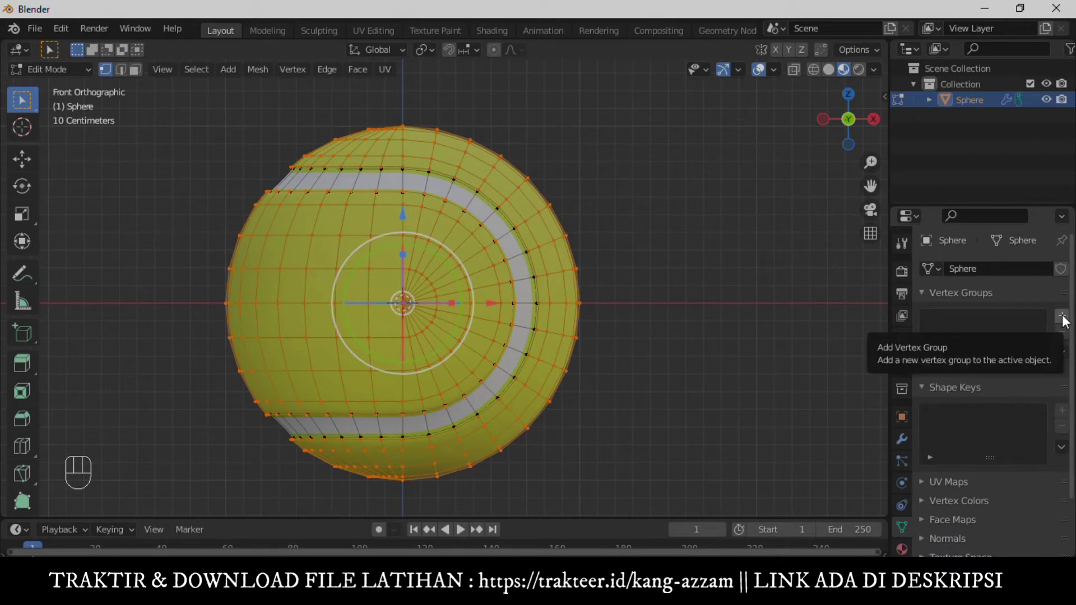
{"action": "left_click", "coordinate": [1066, 320]}
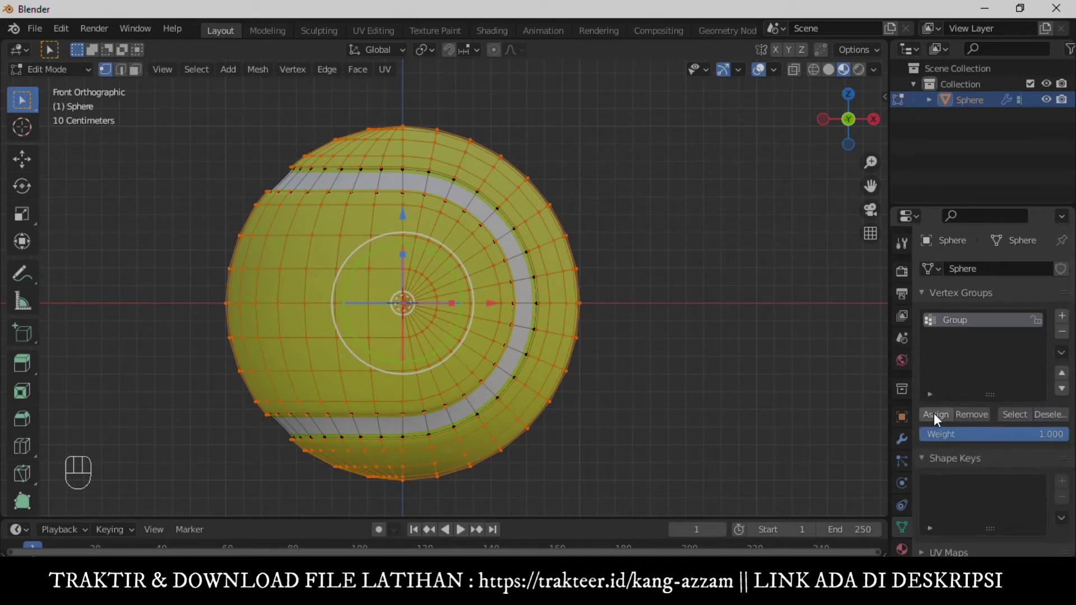
{"action": "left_click", "coordinate": [939, 418]}
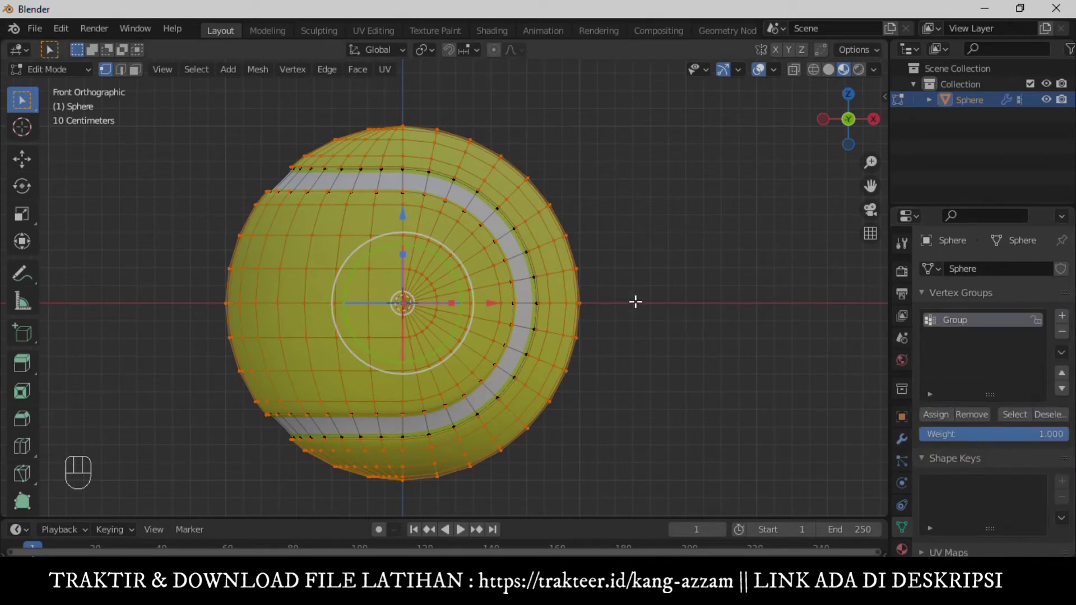
{"action": "key", "text": "Tab"}
{"action": "key", "text": "Tab"}
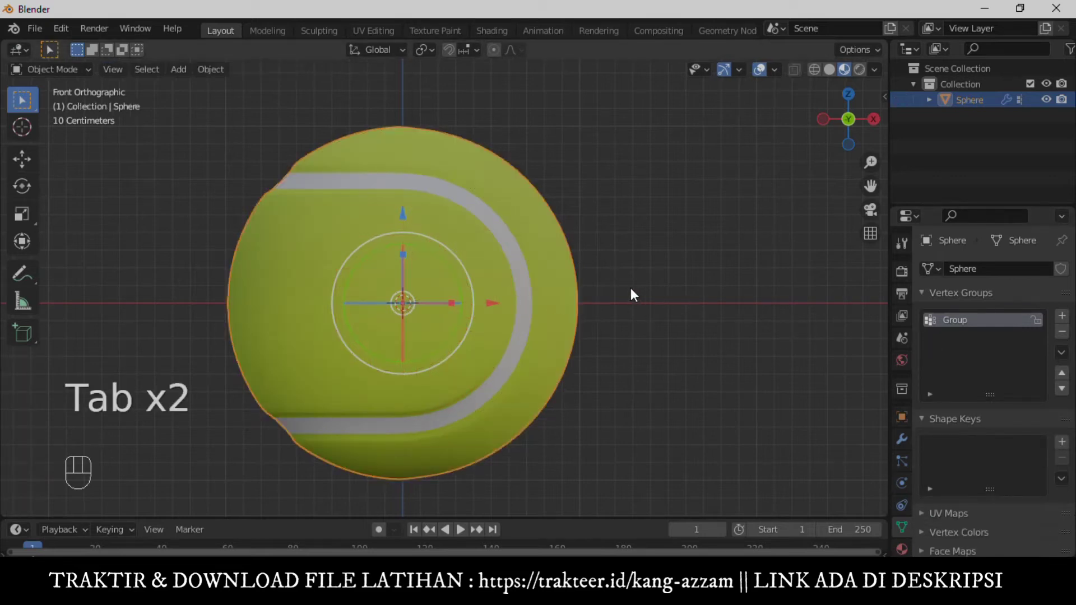
Add a hair particle system to the sphere with strand length 0.02 m.
{"action": "left_click", "coordinate": [678, 300]}
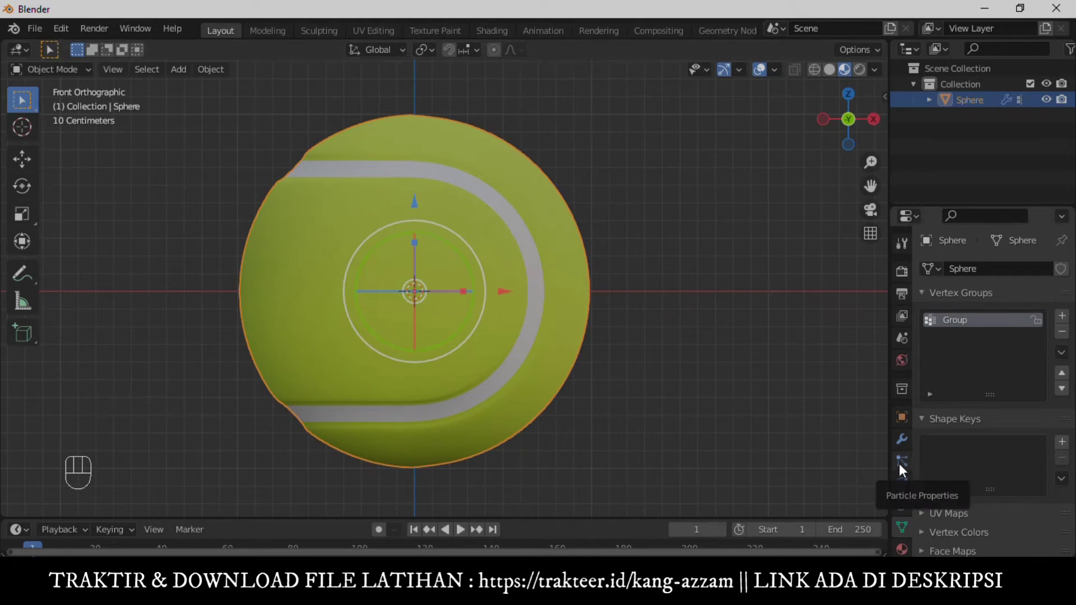
{"action": "left_click", "coordinate": [905, 471]}
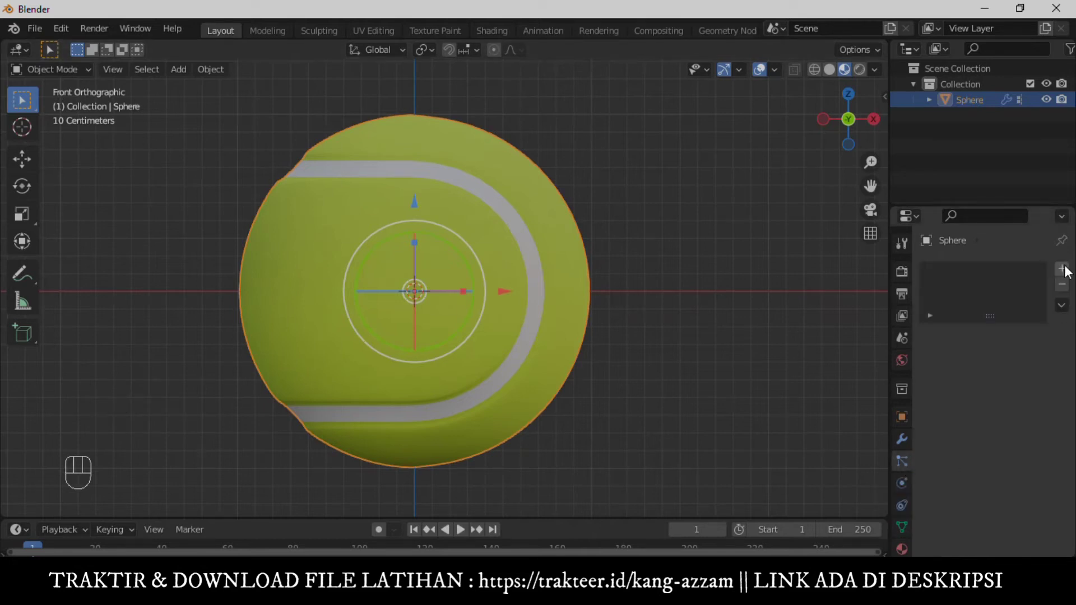
{"action": "left_click", "coordinate": [1069, 270]}
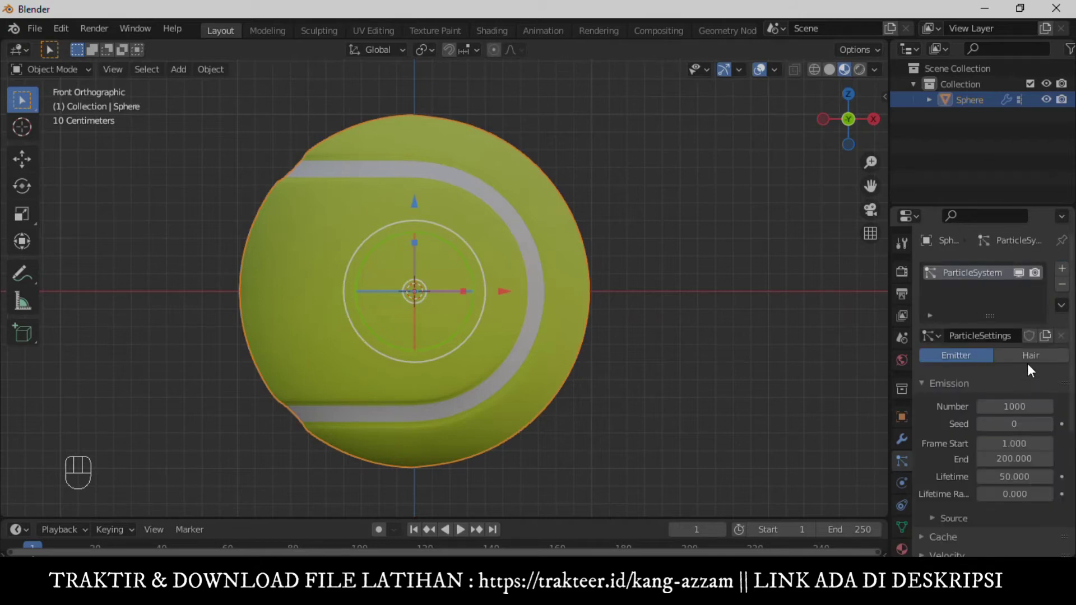
{"action": "left_click", "coordinate": [1033, 364]}
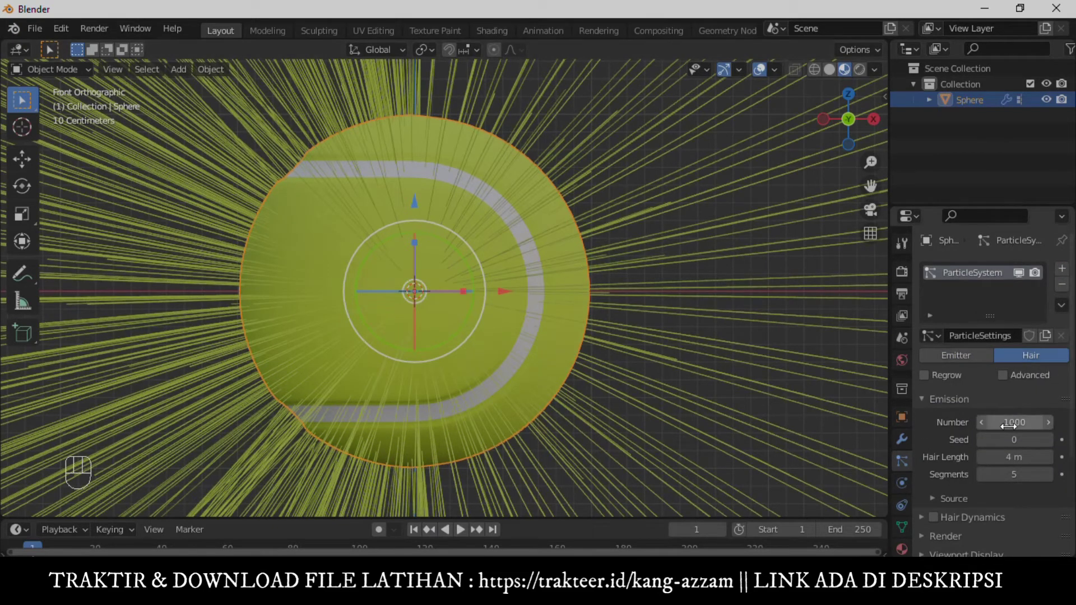
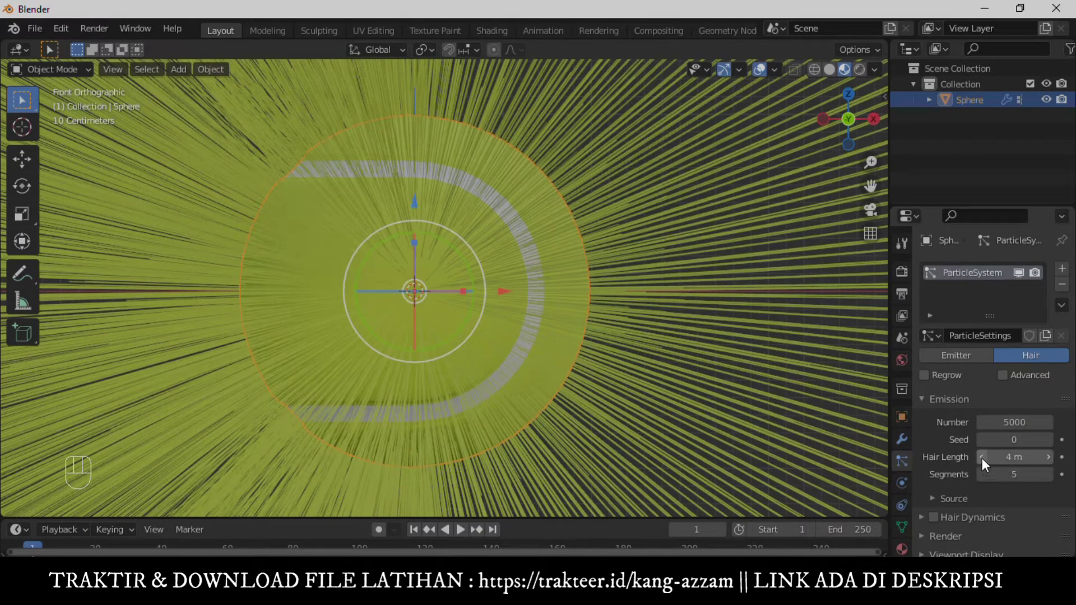
{"action": "double_click", "coordinate": [988, 464]}
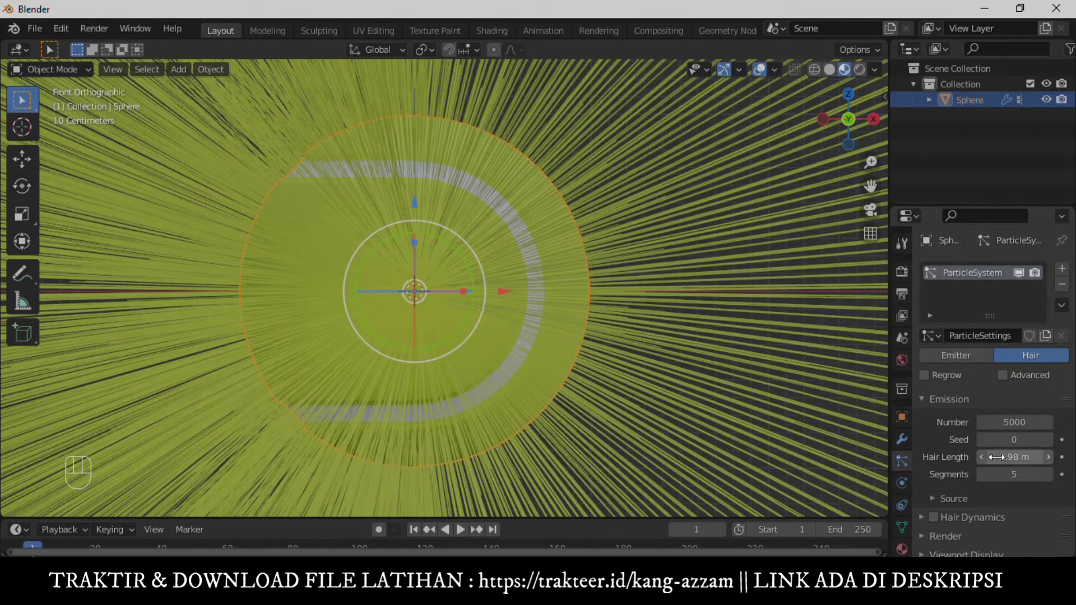
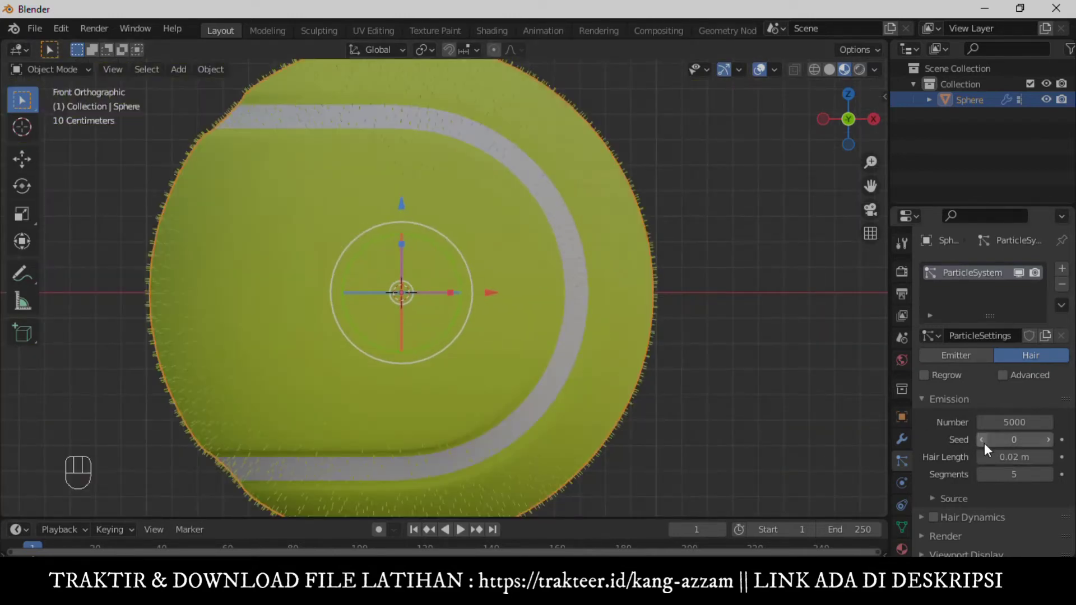
Set the hair seed to 2 with 7000 strands and expand the emission Source settings.
{"action": "left_click", "coordinate": [1054, 449]}
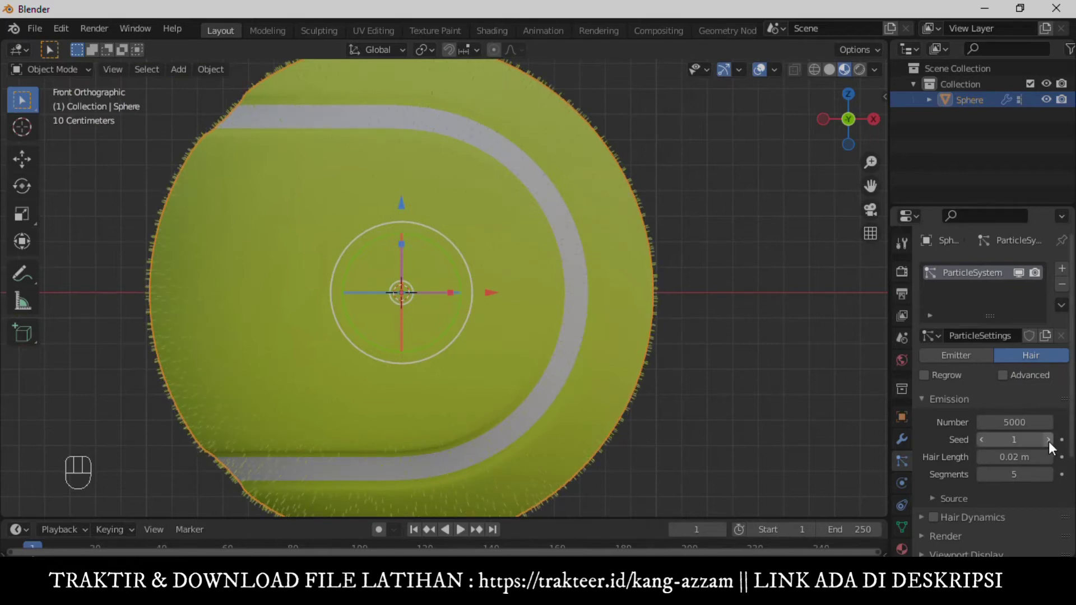
{"action": "left_click", "coordinate": [1055, 448]}
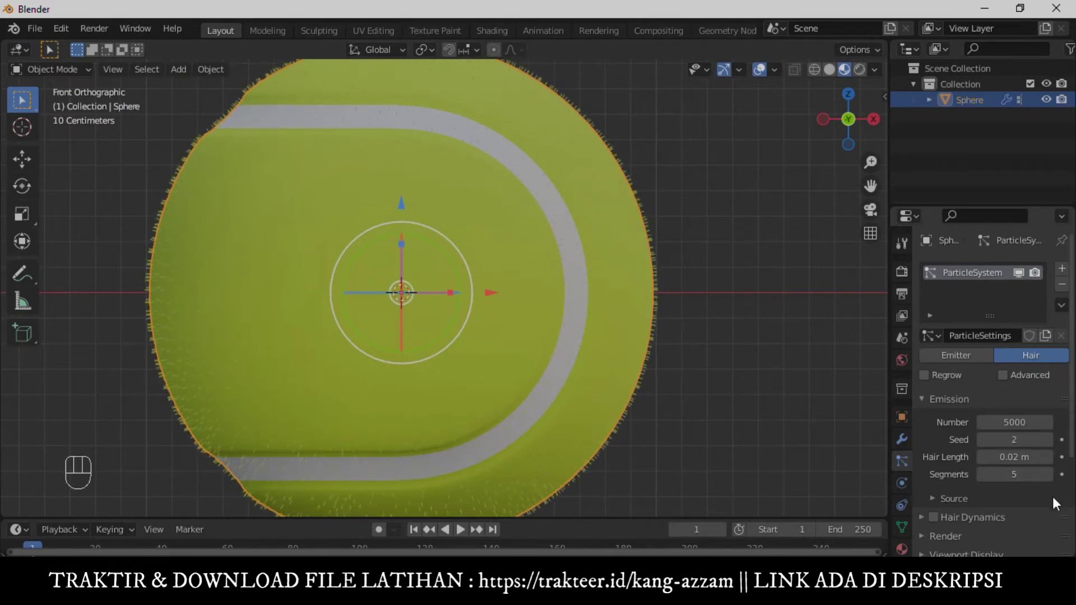
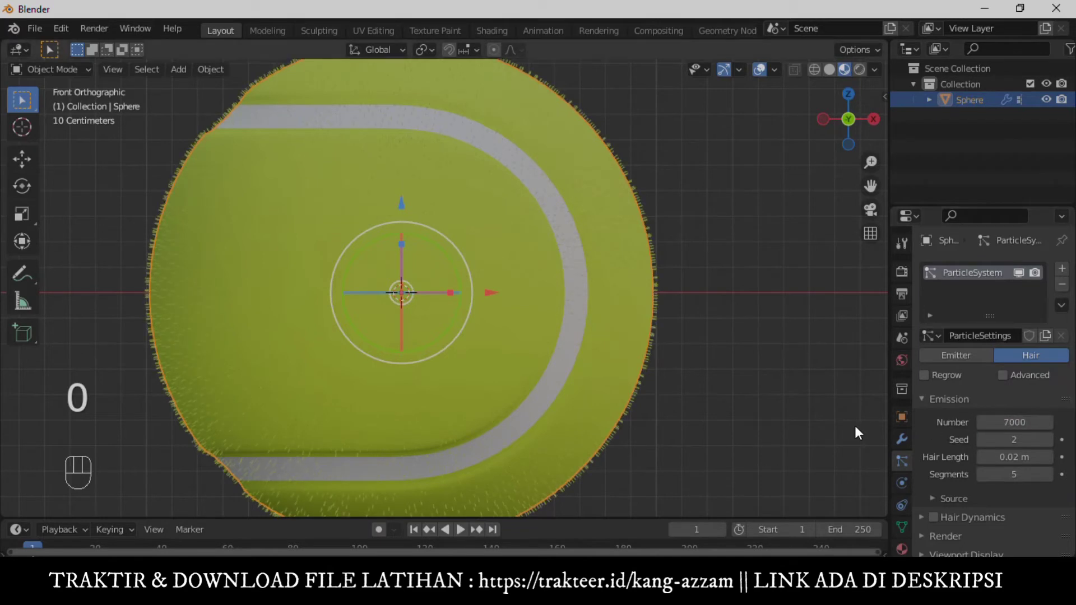
{"action": "middle_click", "coordinate": [763, 347]}
{"action": "left_click", "coordinate": [967, 474]}
{"action": "left_click", "coordinate": [969, 506]}
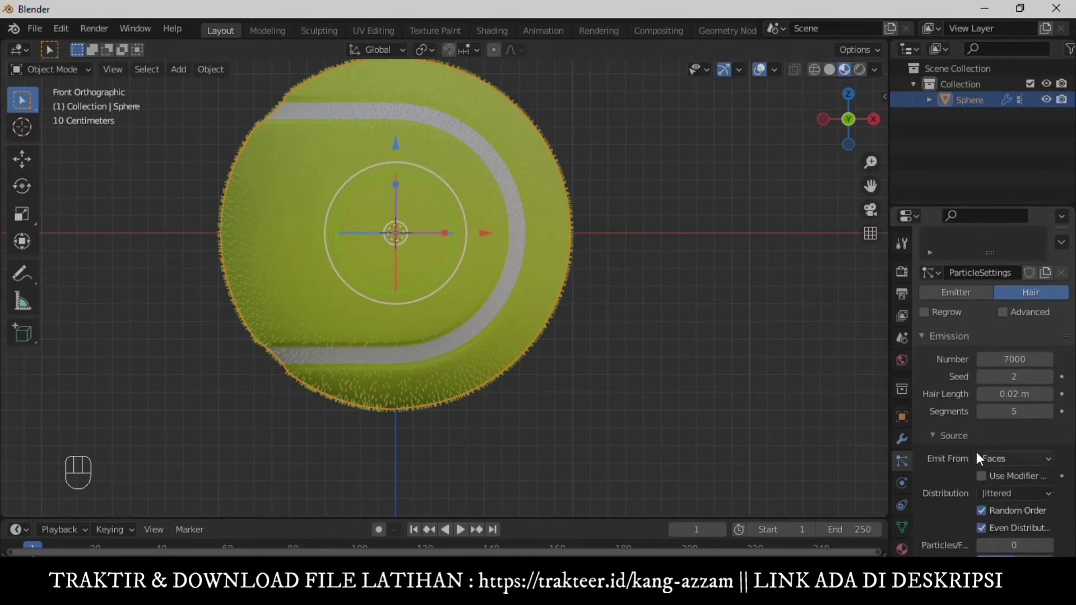
Enable Interpolated children on the hair so the fuzz looks denser.
{"action": "left_click_drag", "start_coordinate": [966, 445], "coordinate": [995, 468]}
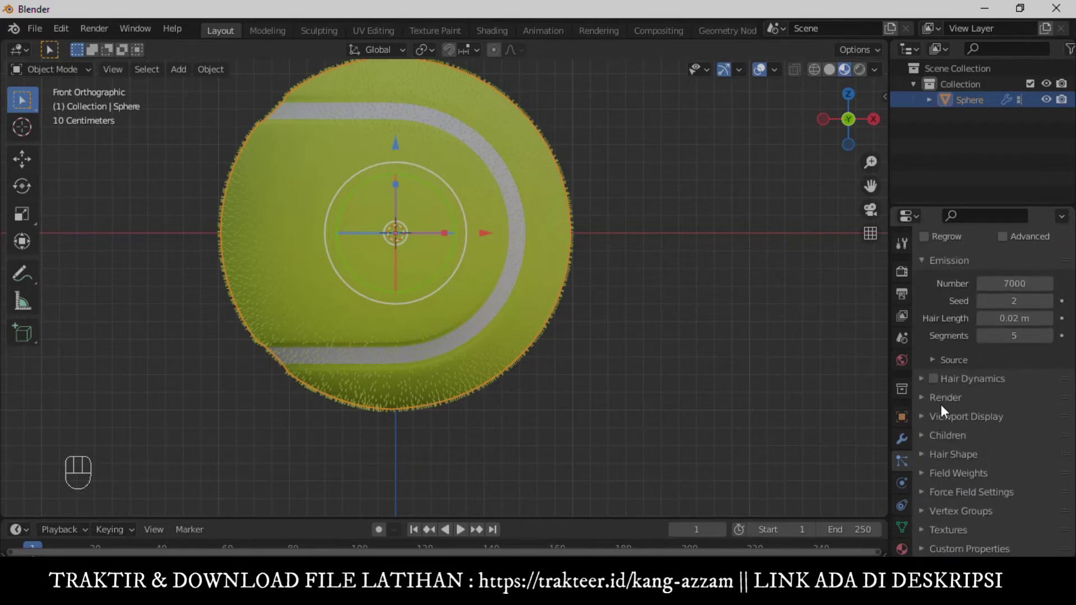
{"action": "left_click", "coordinate": [962, 413]}
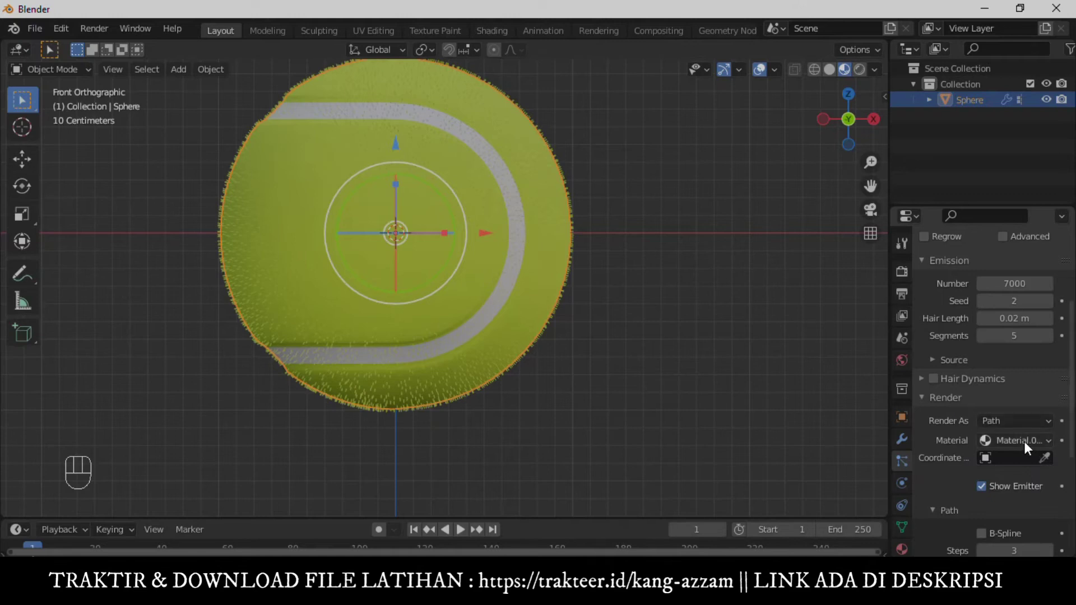
{"action": "left_click_drag", "start_coordinate": [1030, 445], "coordinate": [383, 248]}
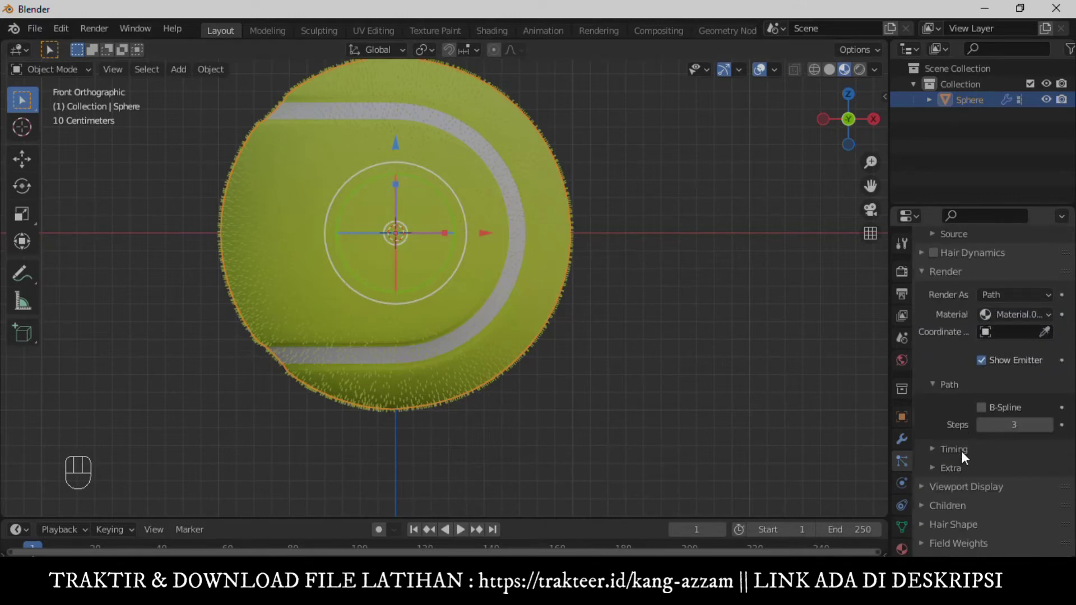
{"action": "left_click", "coordinate": [964, 477]}
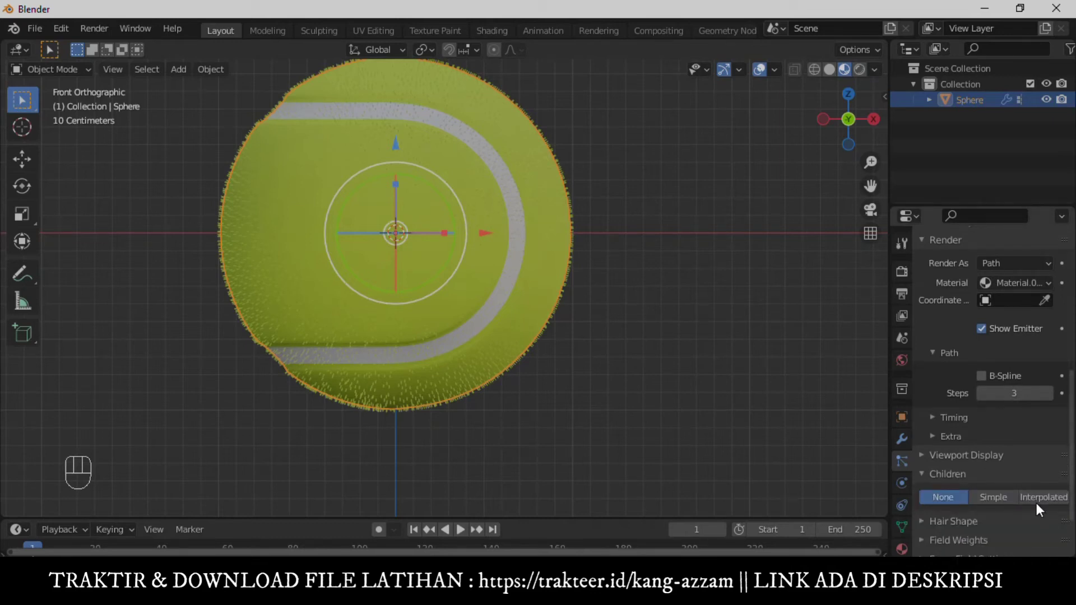
{"action": "left_click", "coordinate": [1048, 502]}
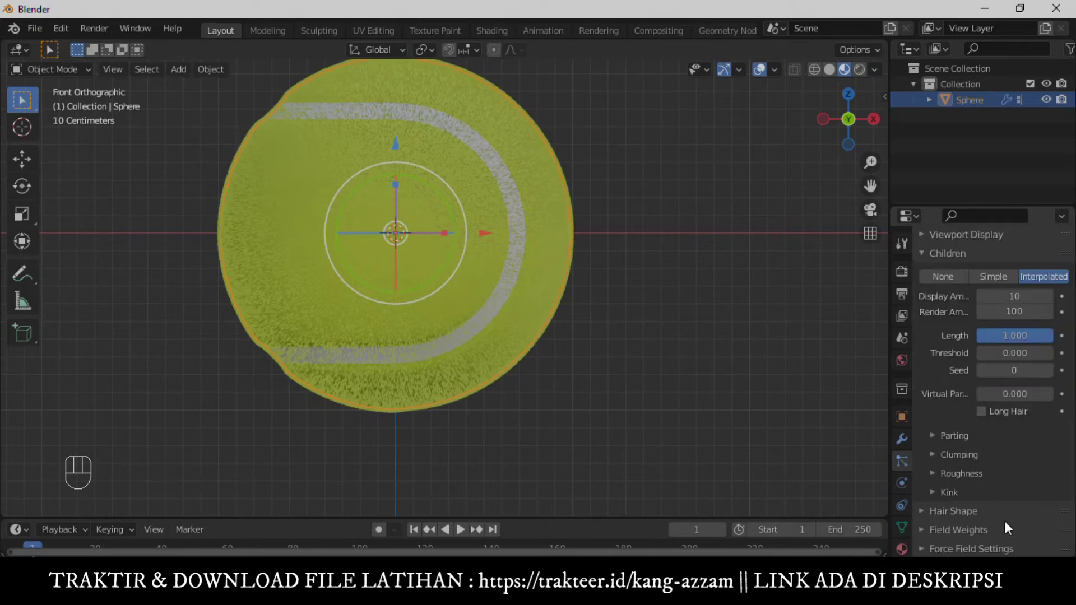
Set children roughness Random to 0.063 and hair Density to vertex group Group.
{"action": "left_click", "coordinate": [962, 481]}
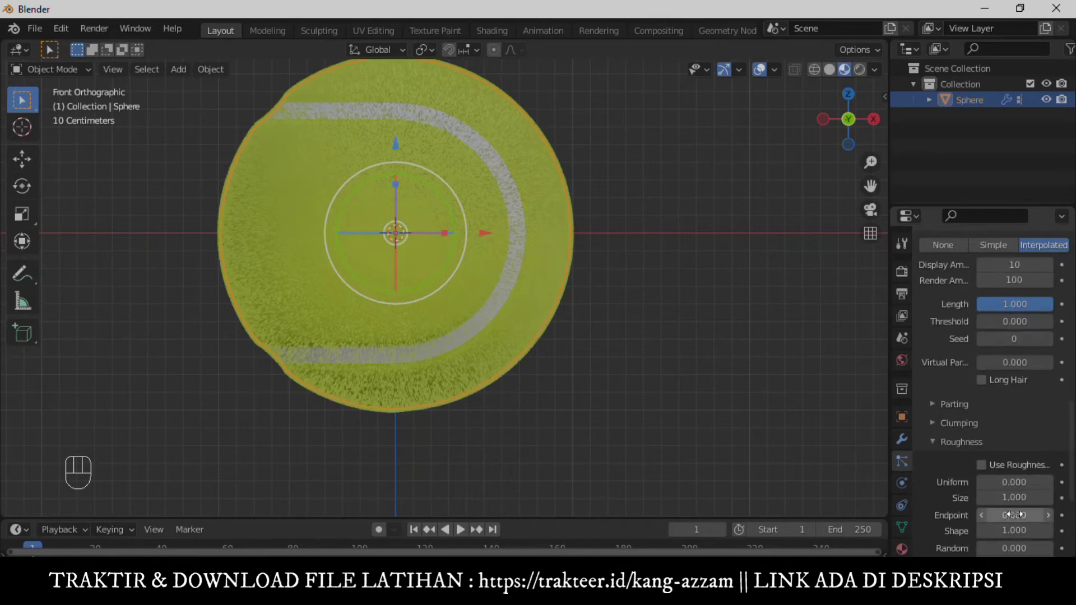
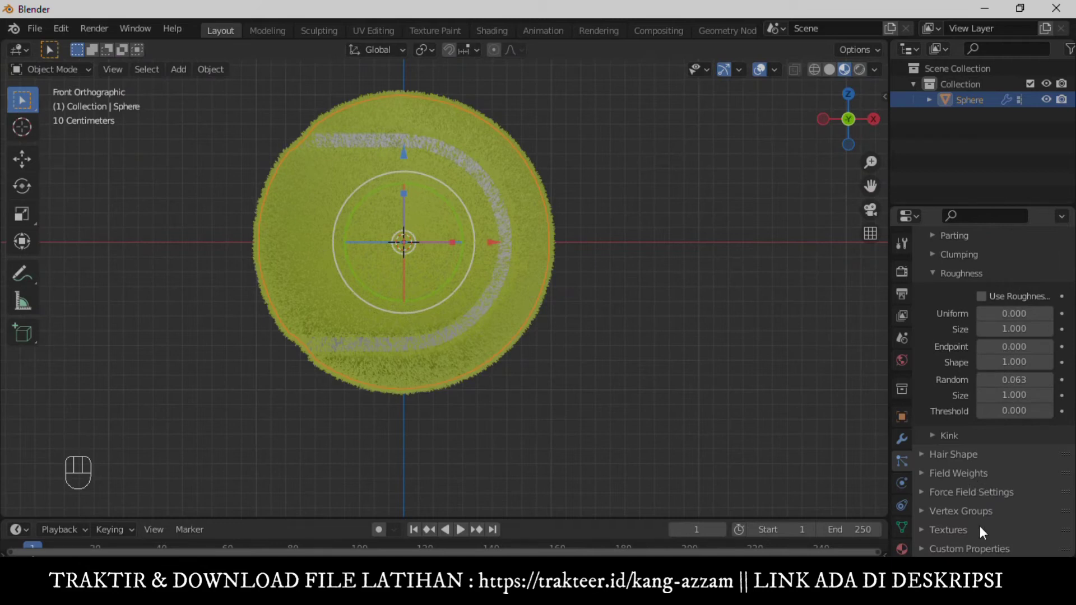
{"action": "left_click", "coordinate": [965, 519]}
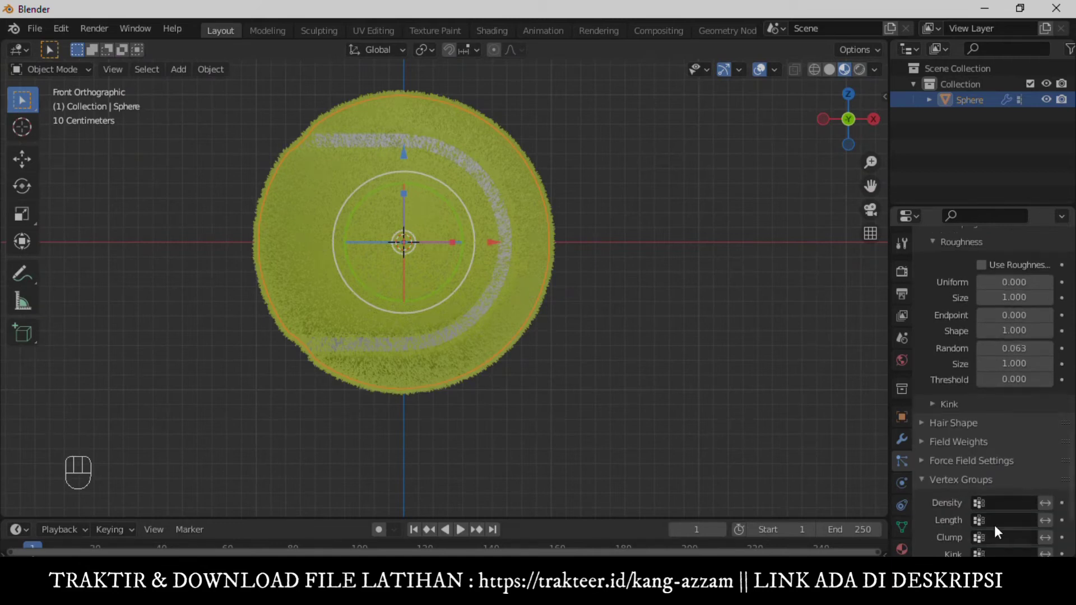
{"action": "middle_click", "coordinate": [621, 202]}
{"action": "left_click_drag", "start_coordinate": [620, 208], "coordinate": [601, 241]}
{"action": "left_click_drag", "start_coordinate": [600, 242], "coordinate": [609, 242]}
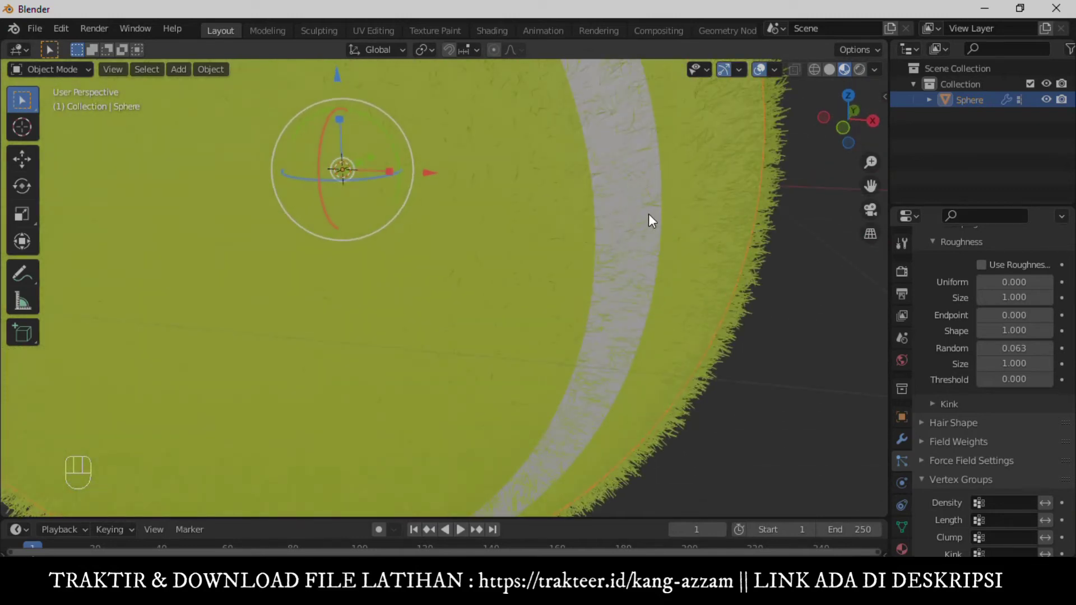
{"action": "left_click_drag", "start_coordinate": [667, 272], "coordinate": [671, 222]}
{"action": "left_click", "coordinate": [675, 267]}
Inspect the fuzz from several angles, then raise the tennis ball above the origin.
{"action": "middle_click", "coordinate": [685, 283]}
{"action": "left_click_drag", "start_coordinate": [1020, 502], "coordinate": [900, 348]}
{"action": "left_click_drag", "start_coordinate": [604, 238], "coordinate": [612, 269]}
{"action": "middle_click", "coordinate": [613, 269]}
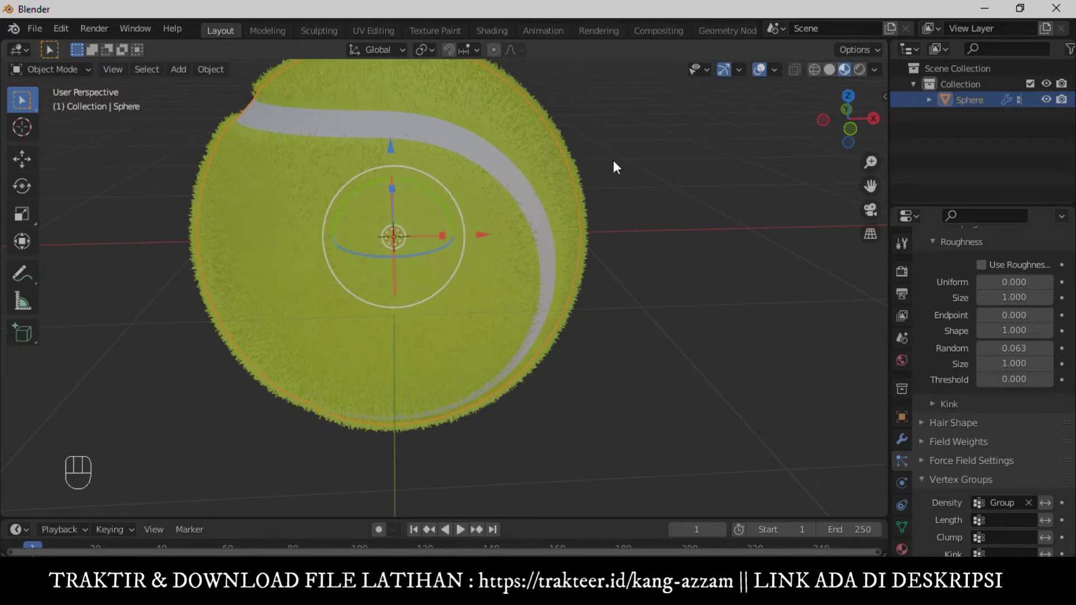
{"action": "middle_click", "coordinate": [594, 323]}
{"action": "left_click_drag", "start_coordinate": [639, 362], "coordinate": [639, 340]}
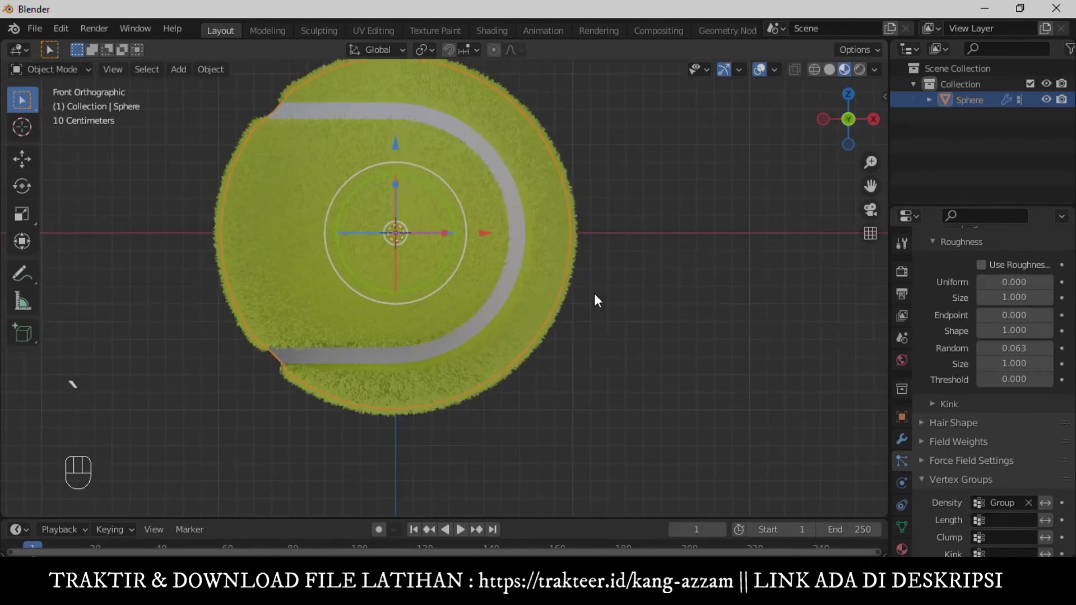
{"action": "left_click", "coordinate": [656, 207]}
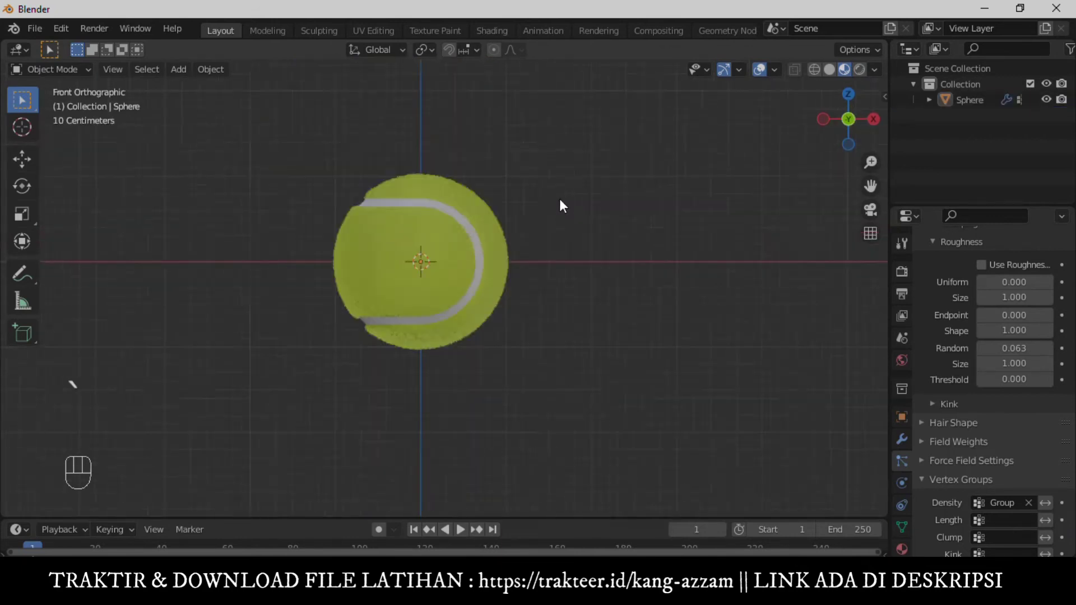
{"action": "left_click", "coordinate": [496, 209]}
{"action": "left_click_drag", "start_coordinate": [518, 250], "coordinate": [538, 295]}
{"action": "left_click_drag", "start_coordinate": [470, 255], "coordinate": [642, 252]}
Add a plane beneath the ball and scale it up into a large floor.
{"action": "key", "text": "shift+a"}
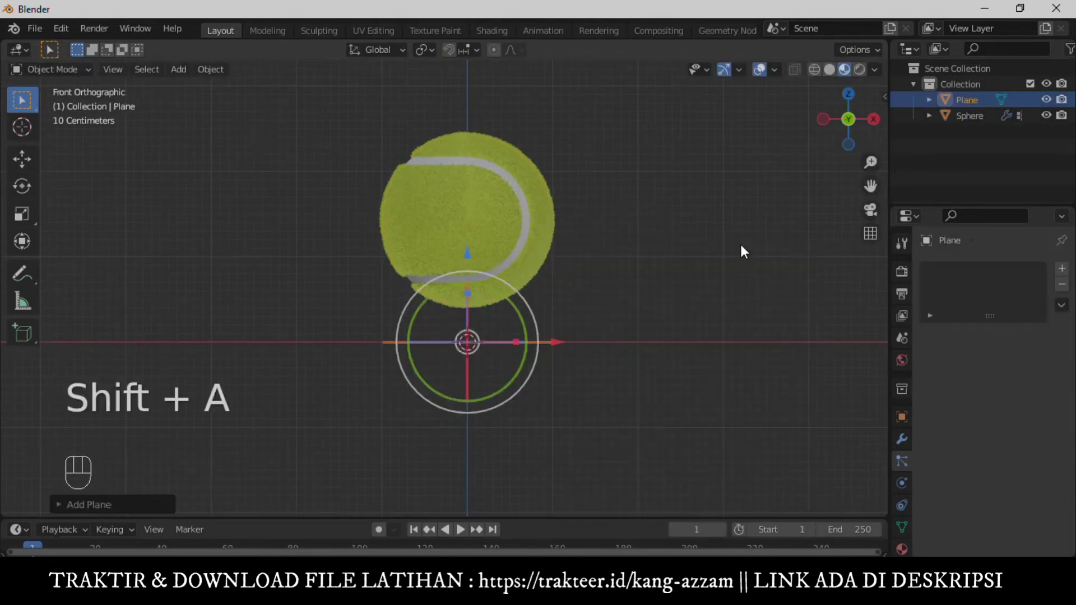
{"action": "key", "text": "s"}
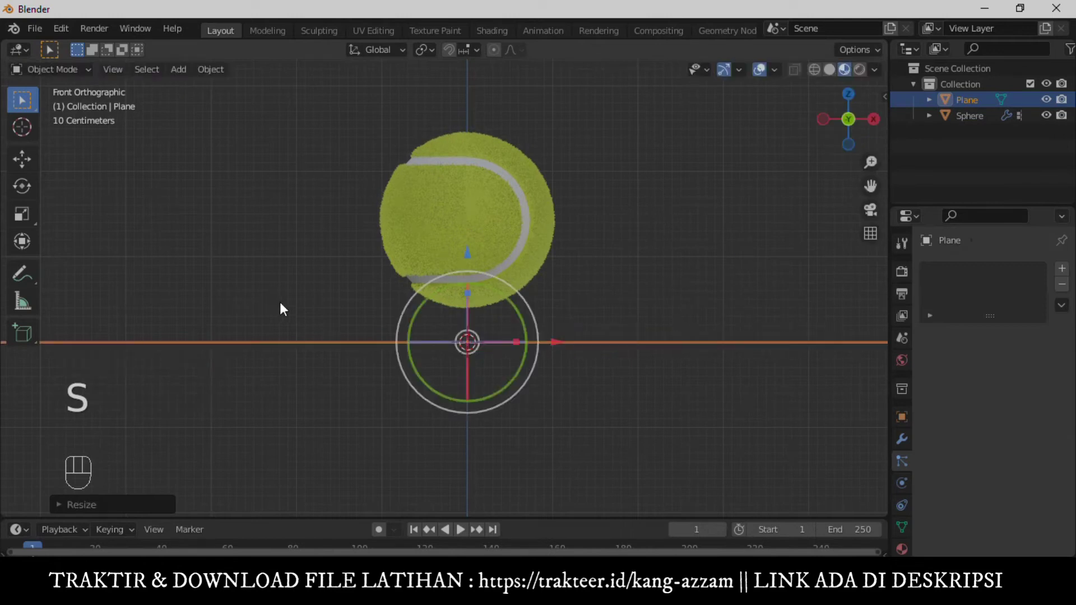
{"action": "left_click_drag", "start_coordinate": [515, 186], "coordinate": [471, 210]}
{"action": "key", "text": "s"}
Extrude the plane's back edge straight up along Z into a backdrop wall.
{"action": "left_click", "coordinate": [568, 279]}
{"action": "key", "text": "Tab"}
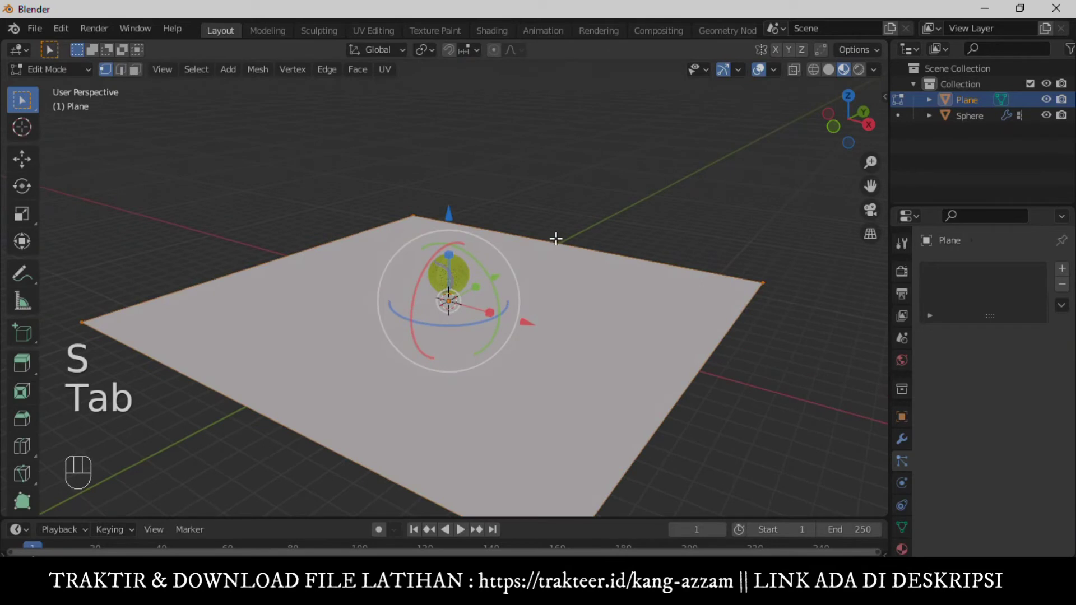
{"action": "key", "text": "2"}
{"action": "key", "text": "e"}
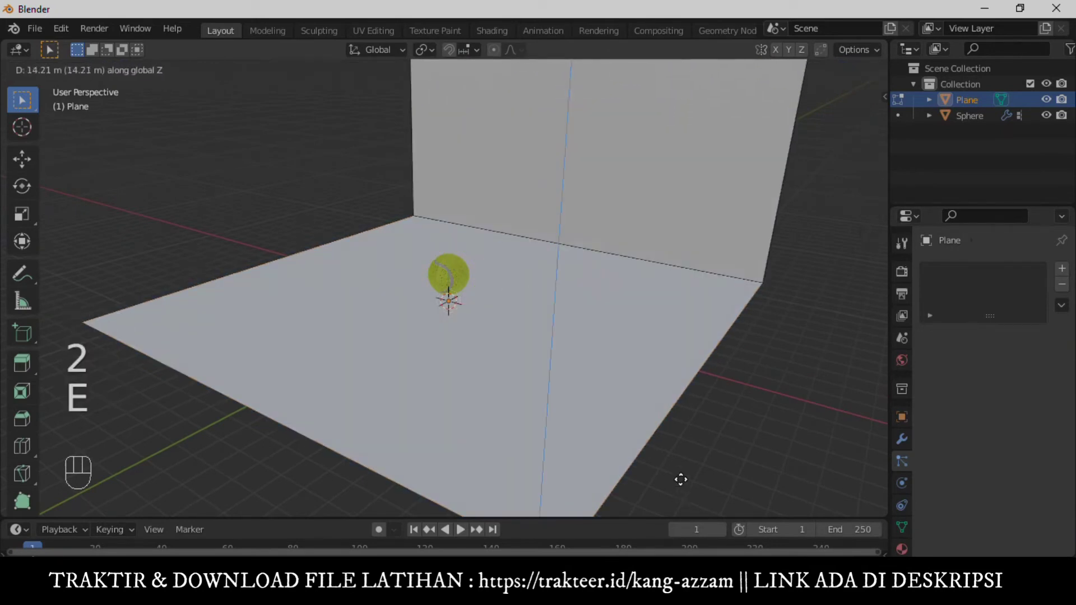
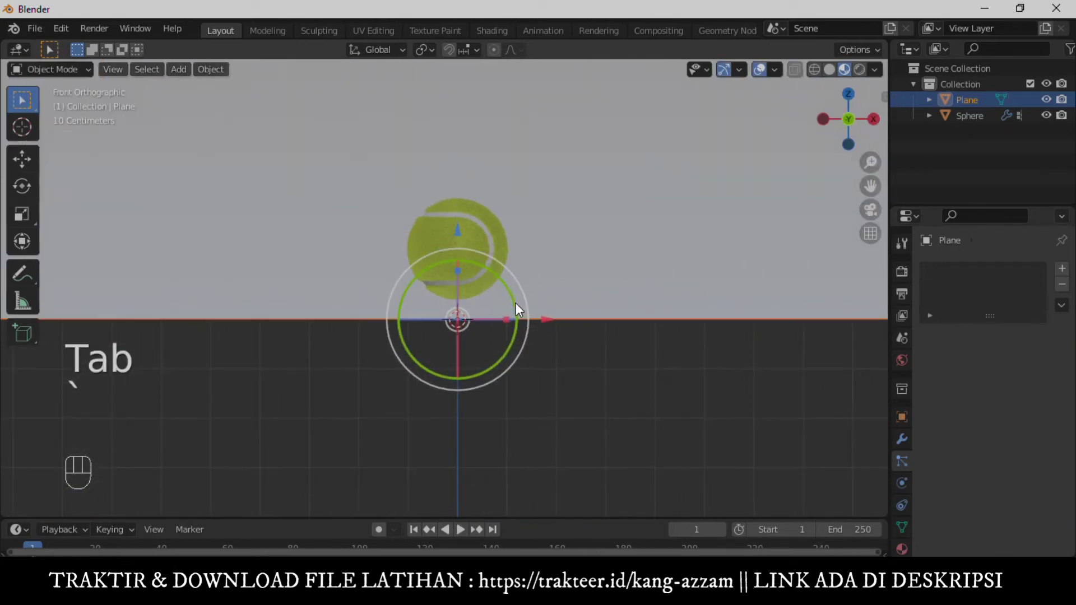
Add a Sun light and position it above and beside the ball.
{"action": "left_click", "coordinate": [865, 73]}
{"action": "key", "text": "shift+a"}
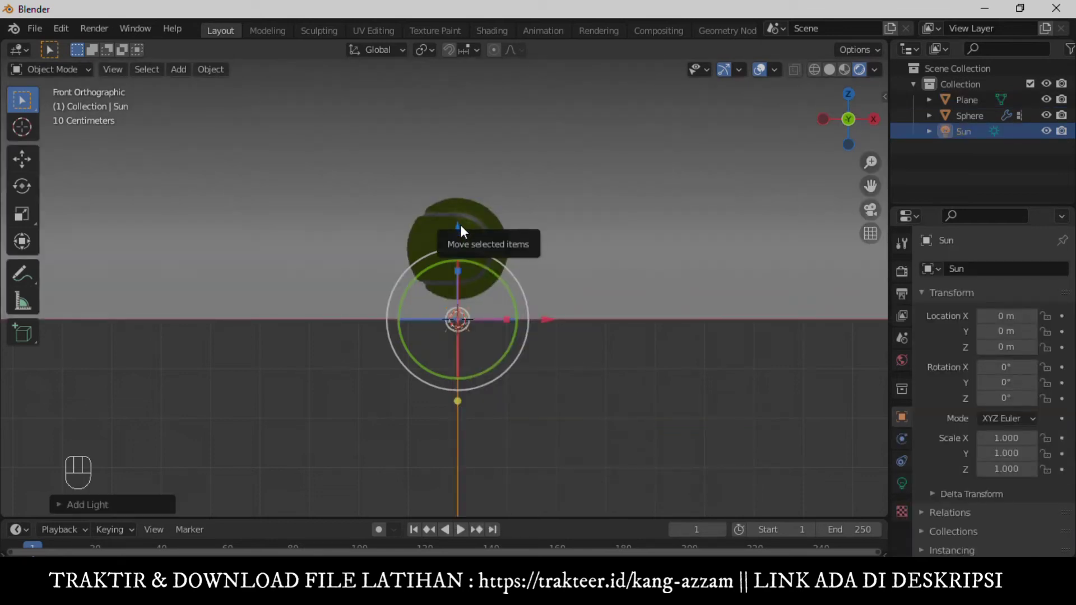
{"action": "left_click_drag", "start_coordinate": [494, 258], "coordinate": [528, 315]}
{"action": "left_click_drag", "start_coordinate": [459, 219], "coordinate": [459, 108]}
{"action": "left_click_drag", "start_coordinate": [508, 212], "coordinate": [496, 214]}
{"action": "left_click_drag", "start_coordinate": [370, 175], "coordinate": [509, 226]}
{"action": "left_click_drag", "start_coordinate": [646, 209], "coordinate": [586, 251]}
{"action": "left_click_drag", "start_coordinate": [607, 317], "coordinate": [620, 309]}
Tilt the sun toward the ball, set its Angle to 24°, then add an Area light.
{"action": "key", "text": "ctrl+z"}
{"action": "left_click_drag", "start_coordinate": [610, 306], "coordinate": [688, 272]}
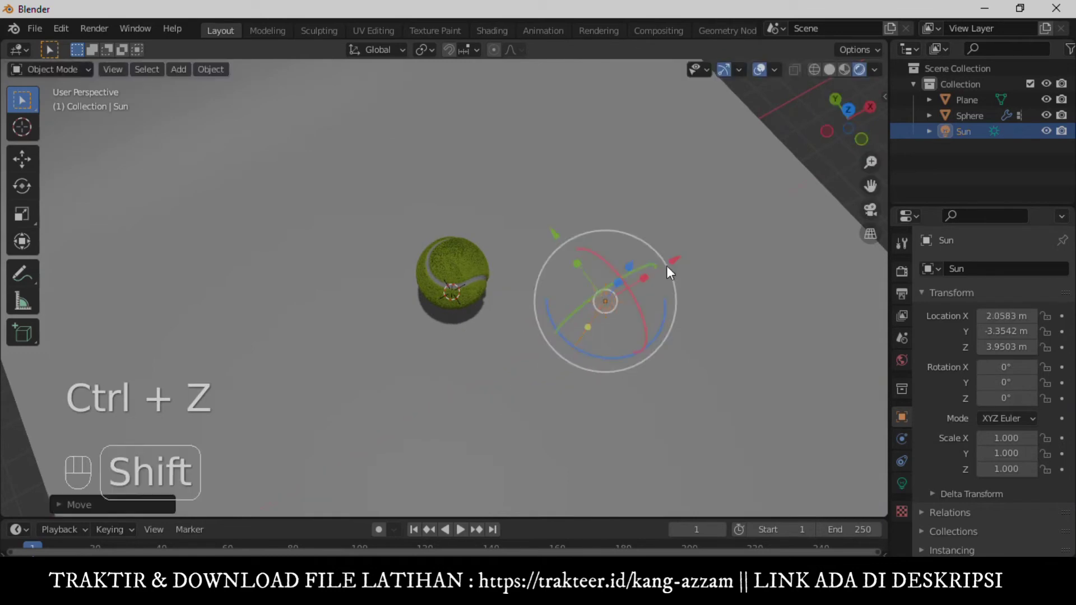
{"action": "key", "text": "shift+t"}
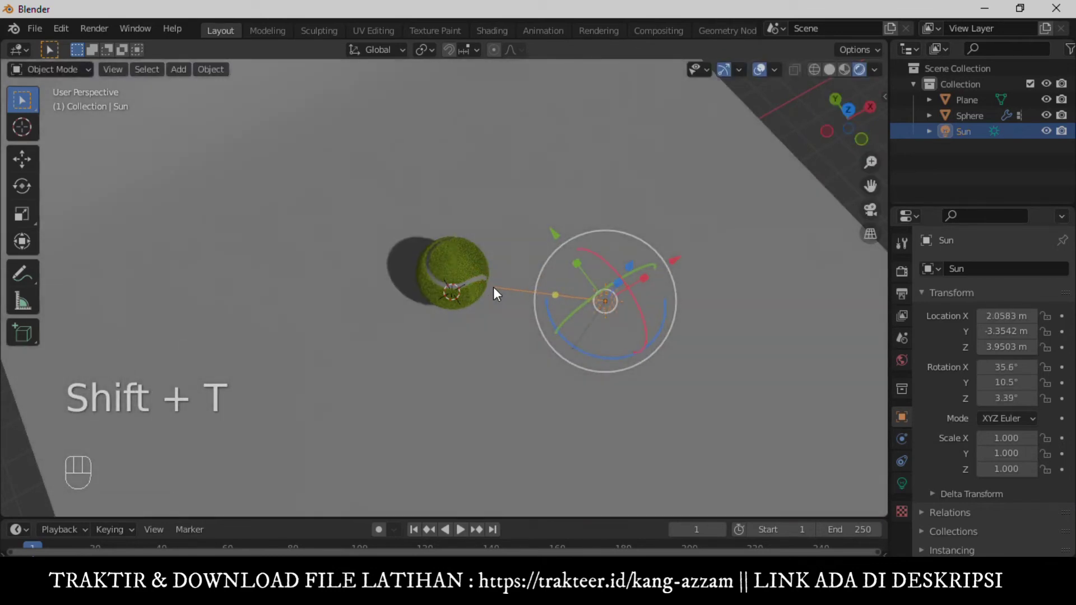
{"action": "left_click", "coordinate": [901, 487]}
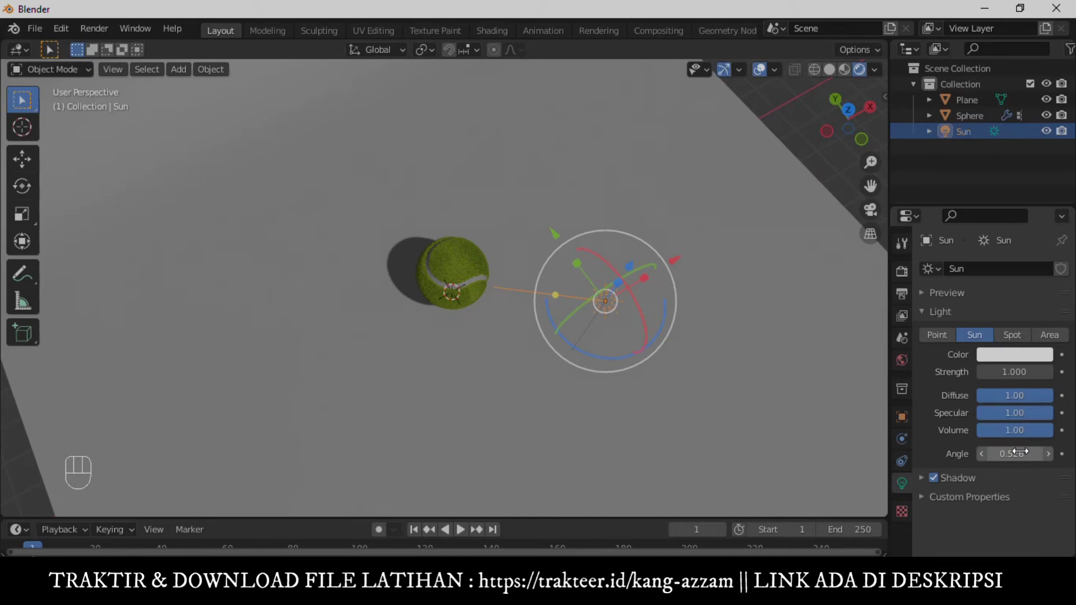
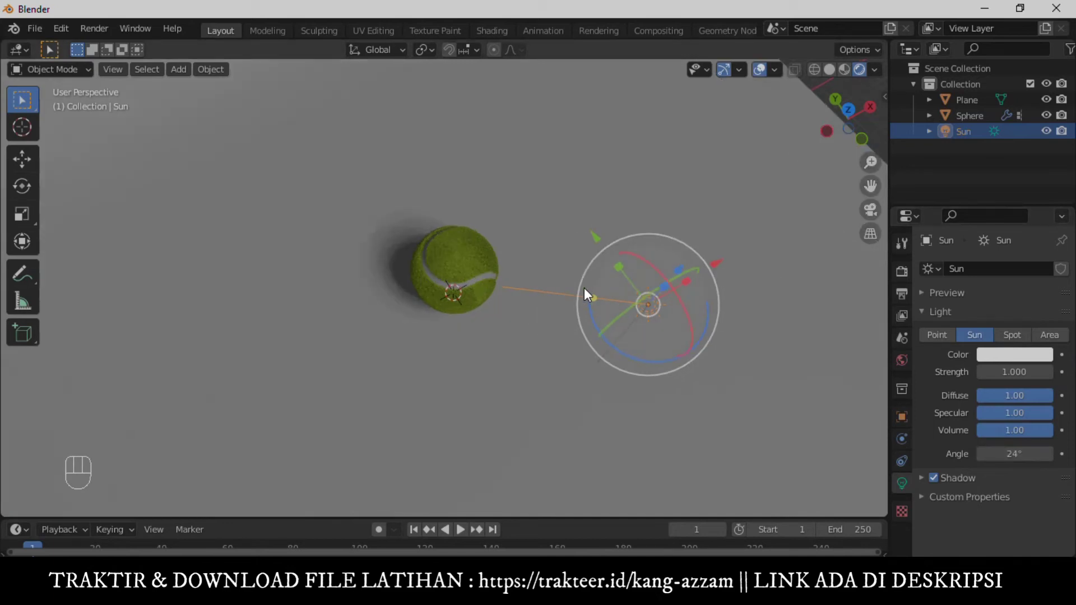
{"action": "left_click", "coordinate": [529, 217]}
{"action": "key", "text": "`"}
{"action": "key", "text": "shift+a"}
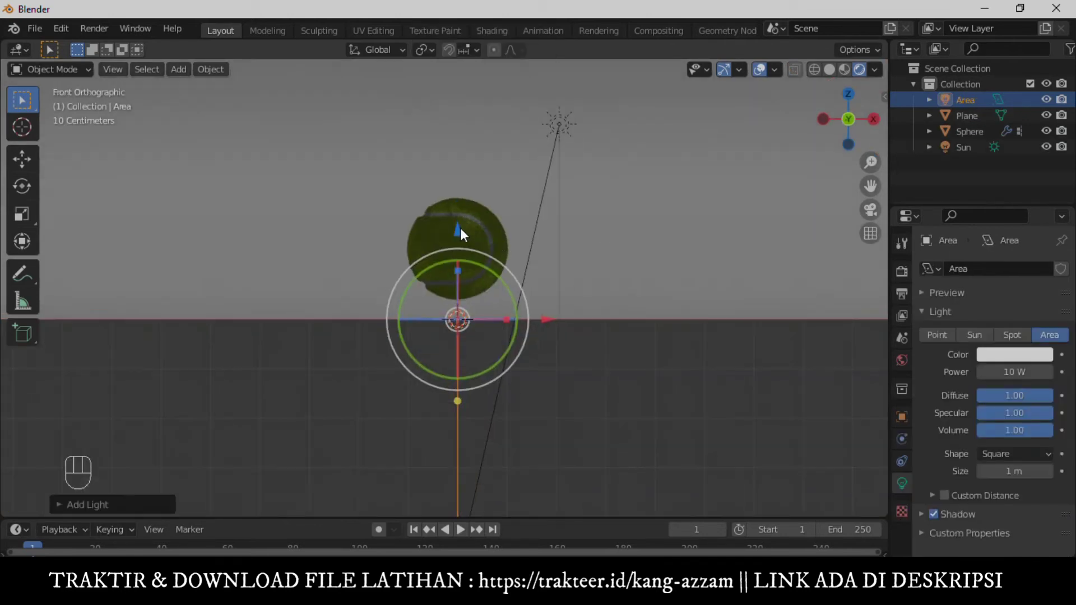
Place the Area light overhead, then duplicate it as Area.001 and Area.002 on either side of the ball.
{"action": "left_click_drag", "start_coordinate": [465, 227], "coordinate": [457, 481]}
{"action": "key", "text": "s"}
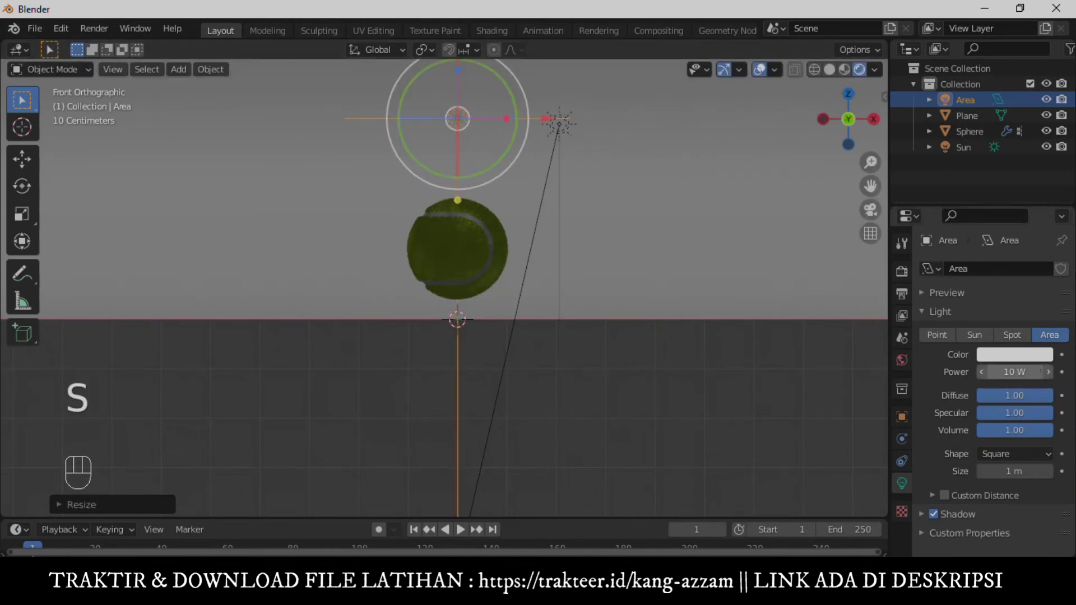
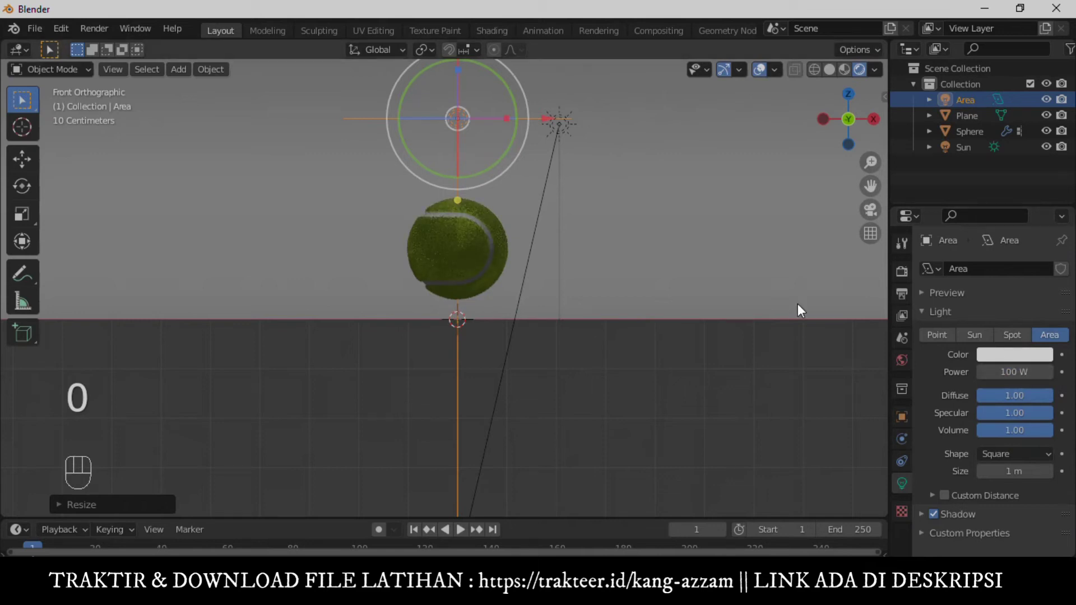
{"action": "key", "text": "shift+d"}
{"action": "left_click_drag", "start_coordinate": [692, 106], "coordinate": [661, 203]}
{"action": "key", "text": "g"}
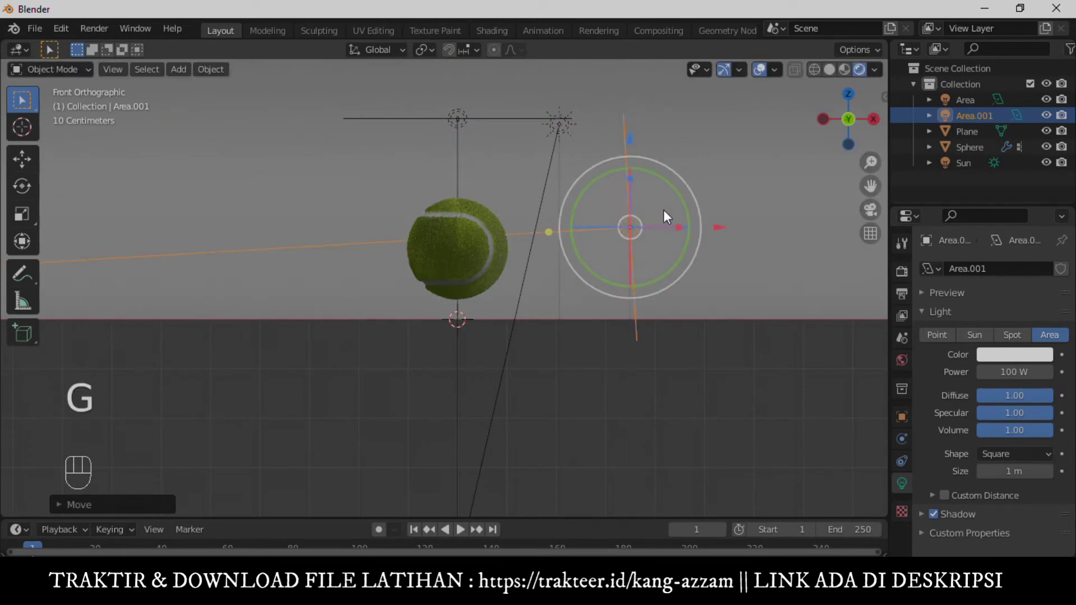
{"action": "key", "text": "shift+d"}
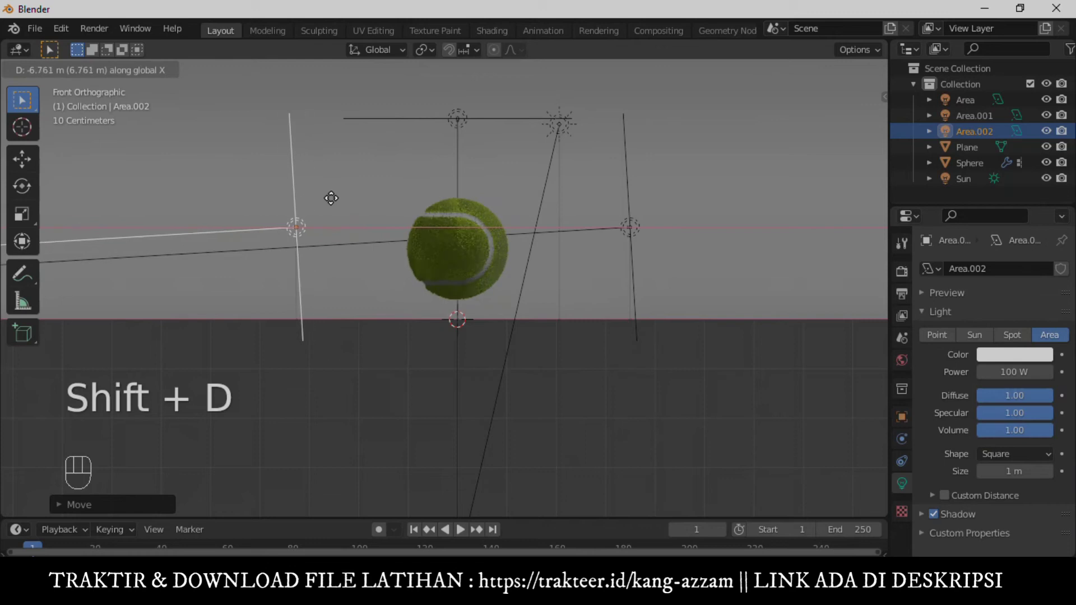
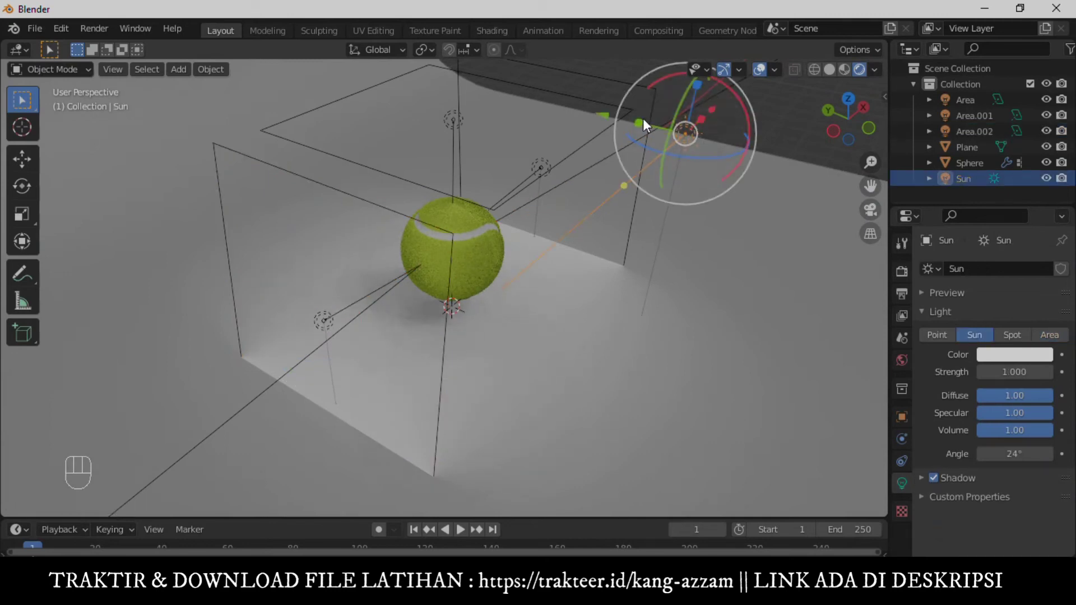
Tilt the Sun toward the ball, go to front view and add a Camera.
{"action": "left_click_drag", "start_coordinate": [617, 121], "coordinate": [676, 149]}
{"action": "key", "text": "shift+t"}
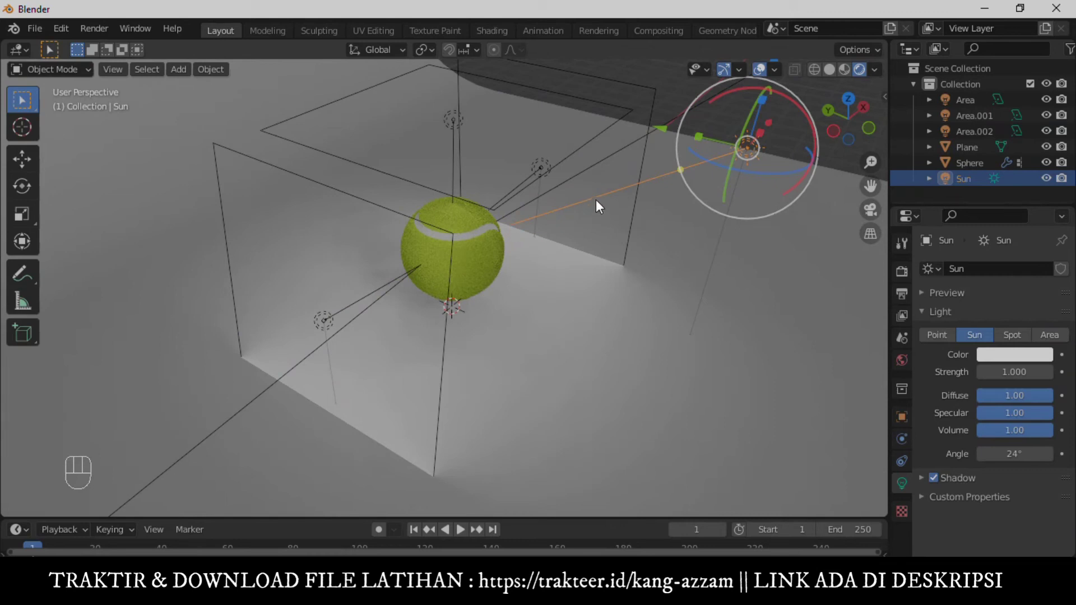
{"action": "key", "text": "shift+a"}
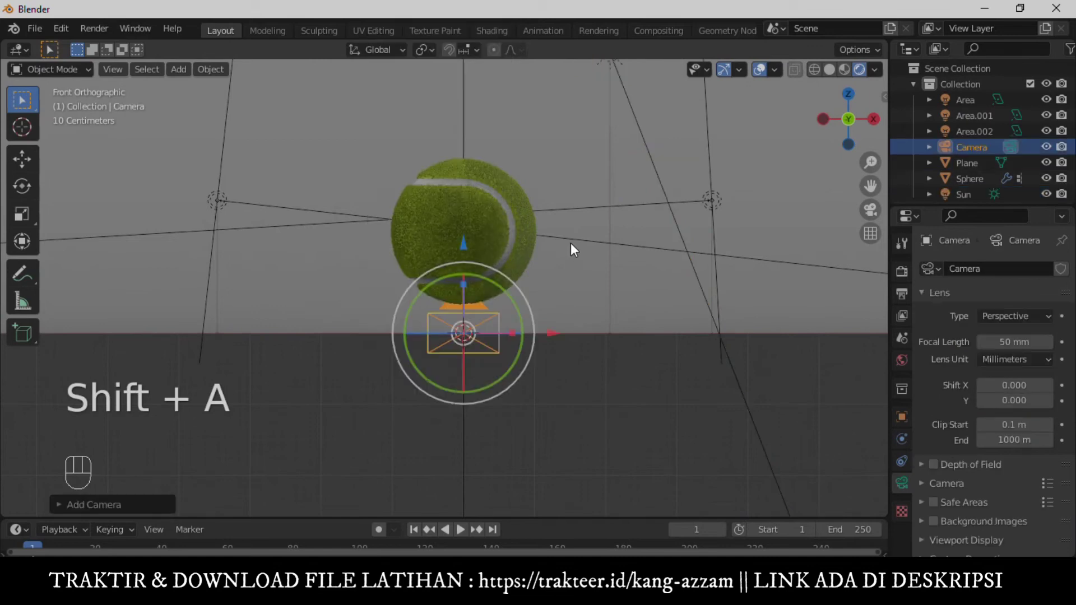
Align the camera to the current view and adjust how it frames the ball.
{"action": "key", "text": "ctrl+alt+KP_0"}
{"action": "key", "text": "q"}
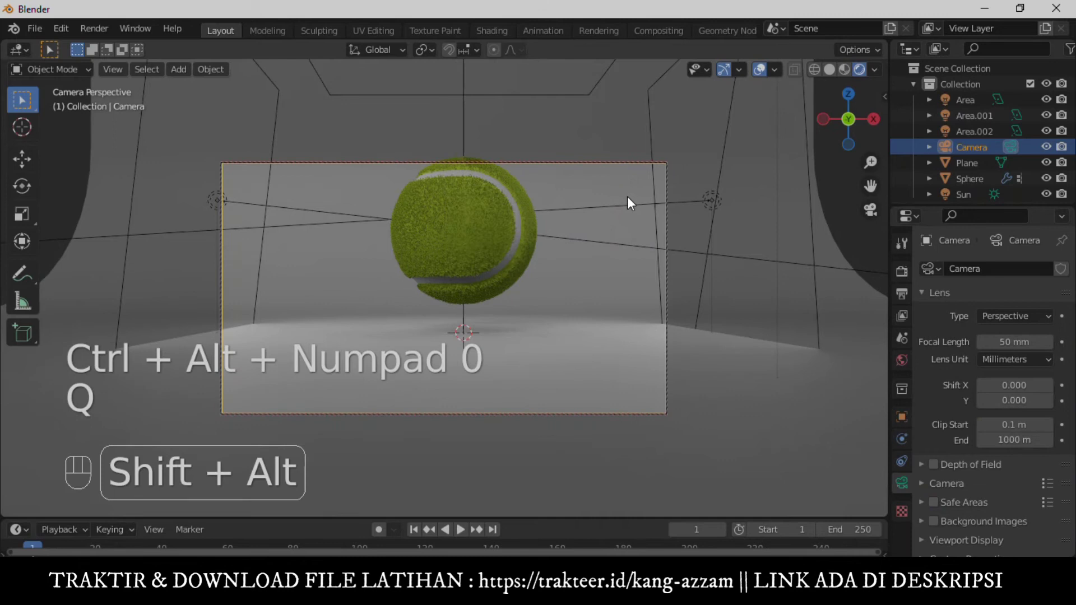
{"action": "middle_click", "coordinate": [606, 224]}
{"action": "left_click_drag", "start_coordinate": [604, 229], "coordinate": [606, 265]}
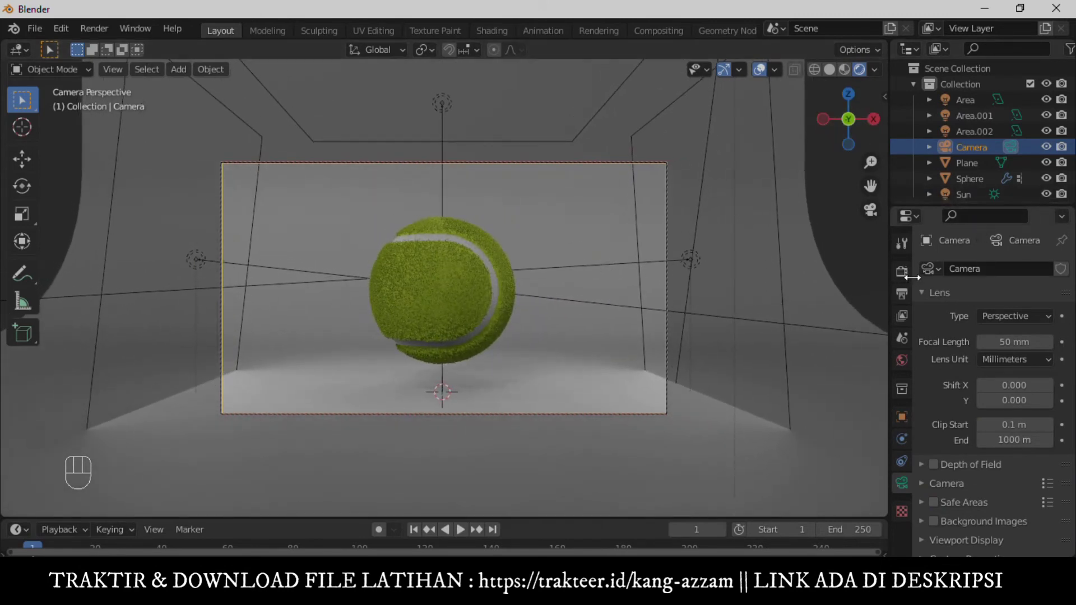
Switch the render engine to Cycles, compare with Eevee, and keep the Cycles rendered preview.
{"action": "left_click_drag", "start_coordinate": [1005, 269], "coordinate": [849, 317]}
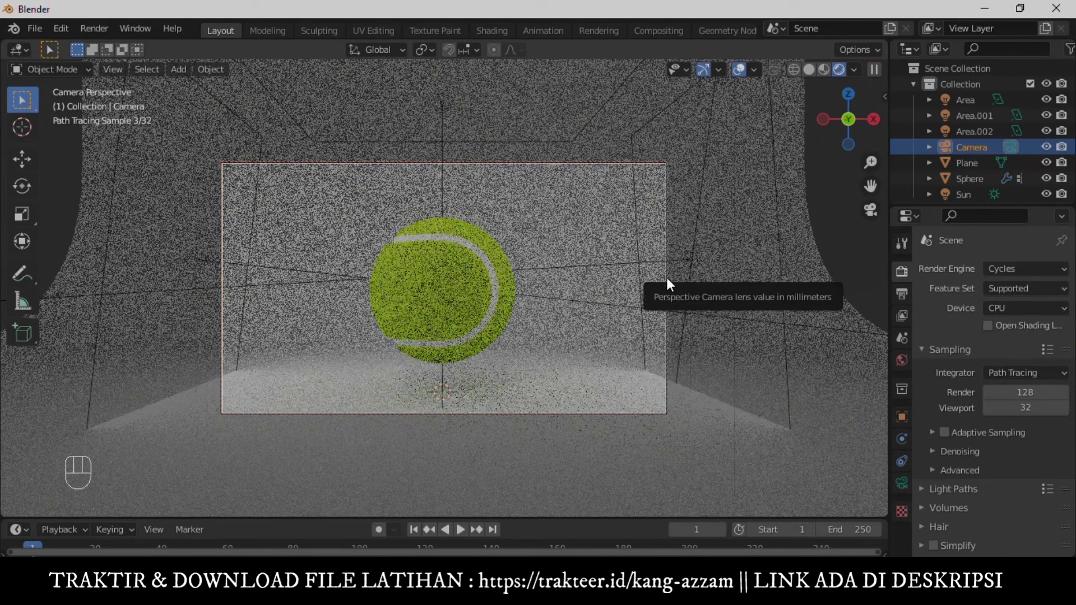
{"action": "left_click_drag", "start_coordinate": [1033, 275], "coordinate": [433, 237]}
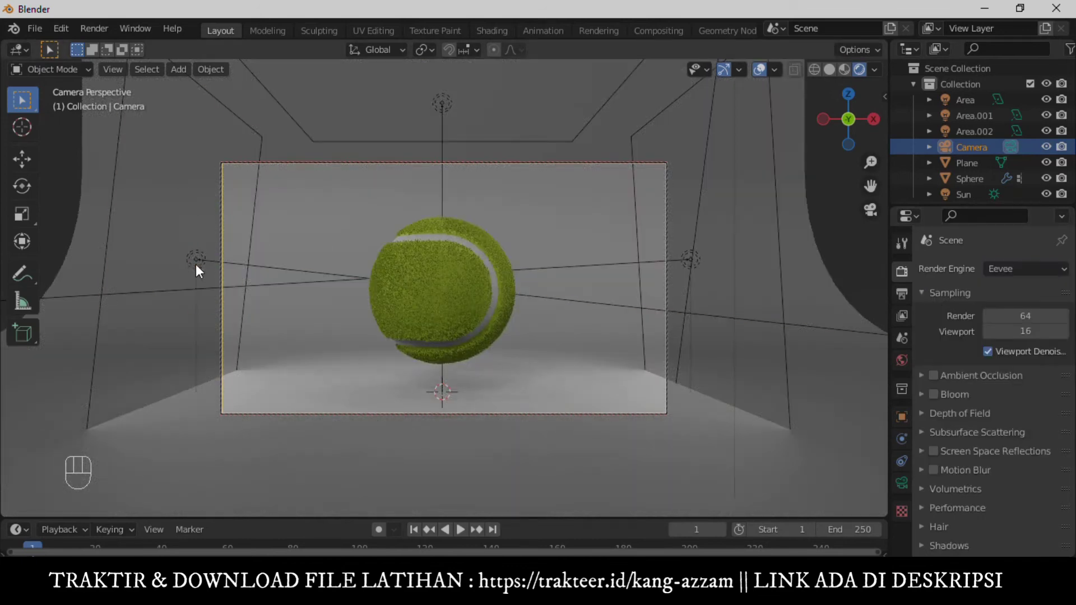
{"action": "left_click_drag", "start_coordinate": [290, 262], "coordinate": [85, 260]}
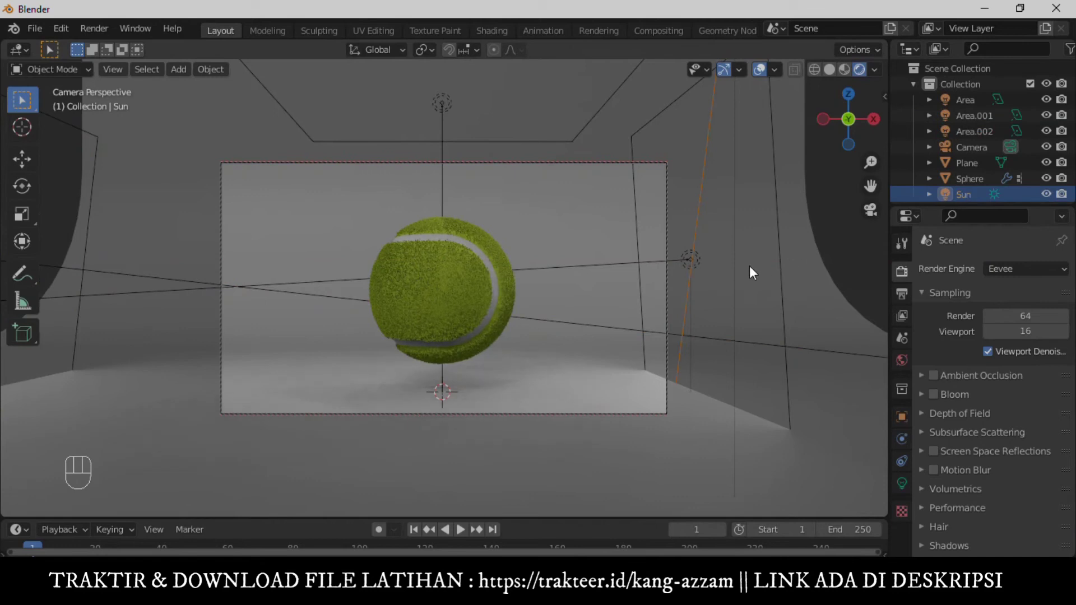
{"action": "left_click_drag", "start_coordinate": [782, 258], "coordinate": [571, 169]}
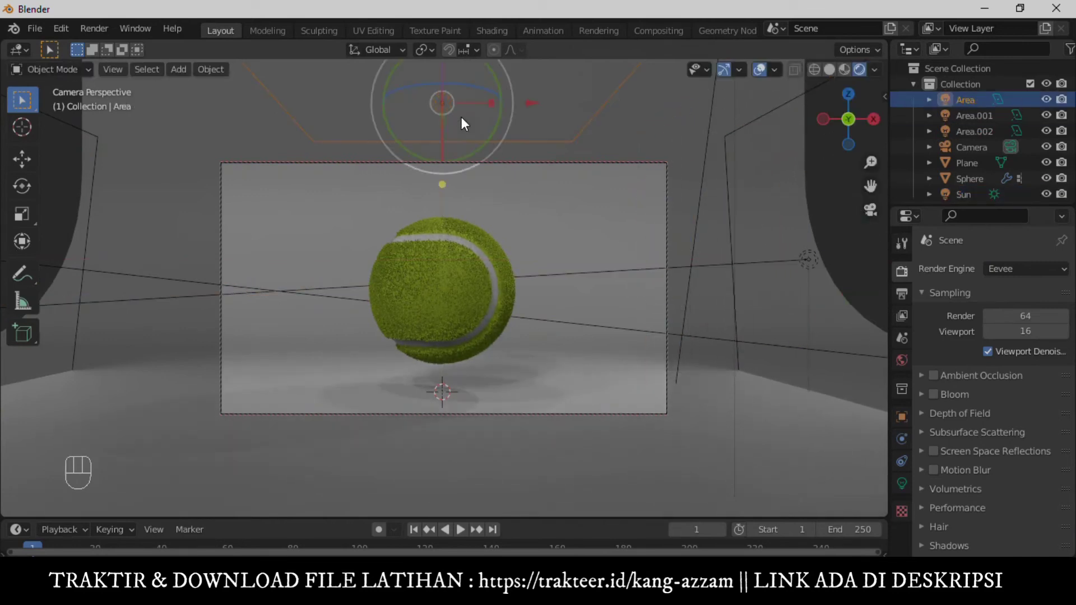
{"action": "left_click_drag", "start_coordinate": [611, 159], "coordinate": [609, 147]}
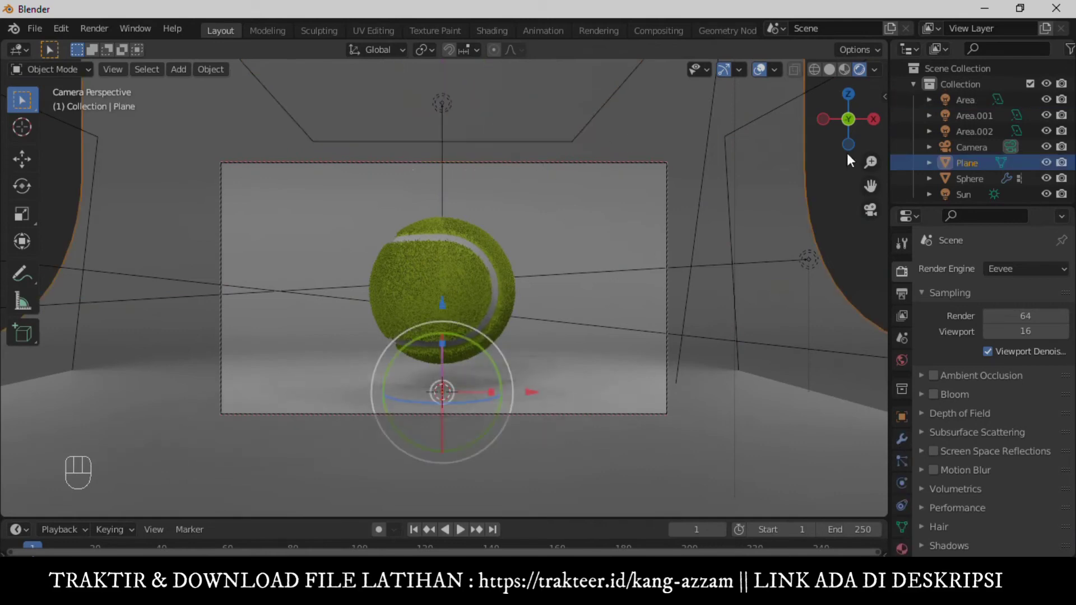
{"action": "left_click_drag", "start_coordinate": [1012, 277], "coordinate": [1005, 321]}
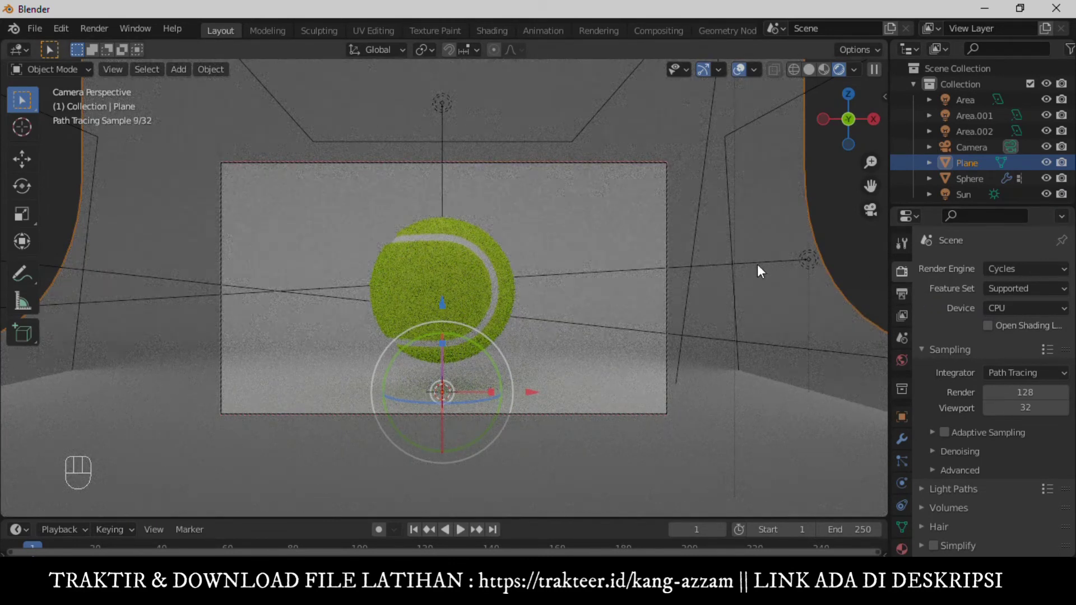
Select the tennis ball in solid shading and bring up its modifier settings.
{"action": "left_click", "coordinate": [806, 75]}
{"action": "left_click", "coordinate": [459, 282]}
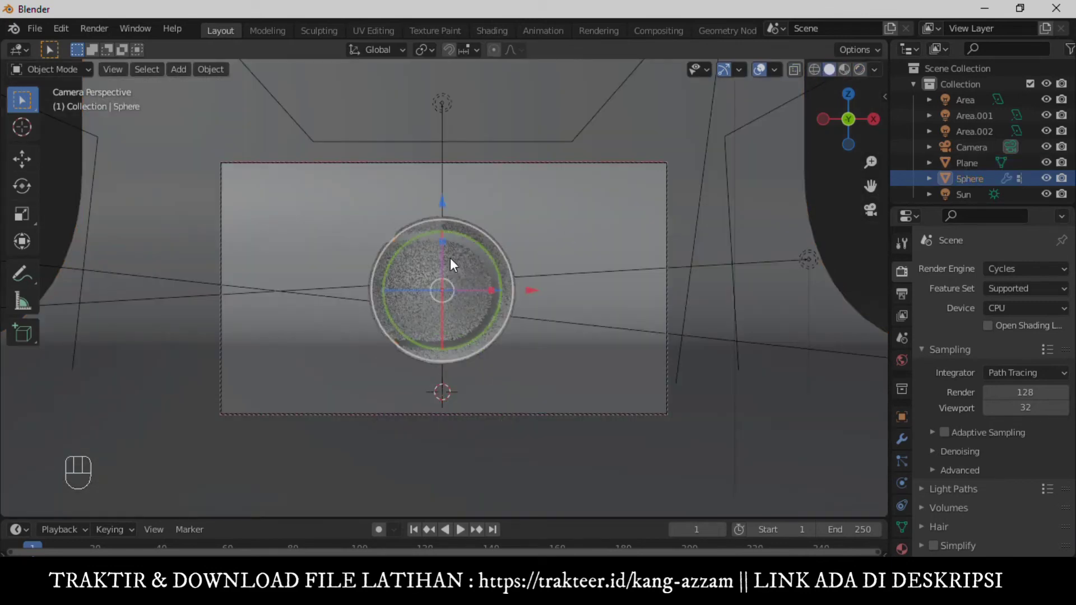
{"action": "left_click_drag", "start_coordinate": [448, 325], "coordinate": [513, 322]}
{"action": "left_click_drag", "start_coordinate": [425, 296], "coordinate": [887, 462]}
{"action": "left_click_drag", "start_coordinate": [906, 447], "coordinate": [941, 448]}
{"action": "left_click_drag", "start_coordinate": [1021, 307], "coordinate": [1035, 292]}
{"action": "left_click", "coordinate": [605, 381]}
Set Subdivision to viewport 3, render 2 and enable the hair particles for rendering.
{"action": "left_click_drag", "start_coordinate": [467, 299], "coordinate": [485, 346]}
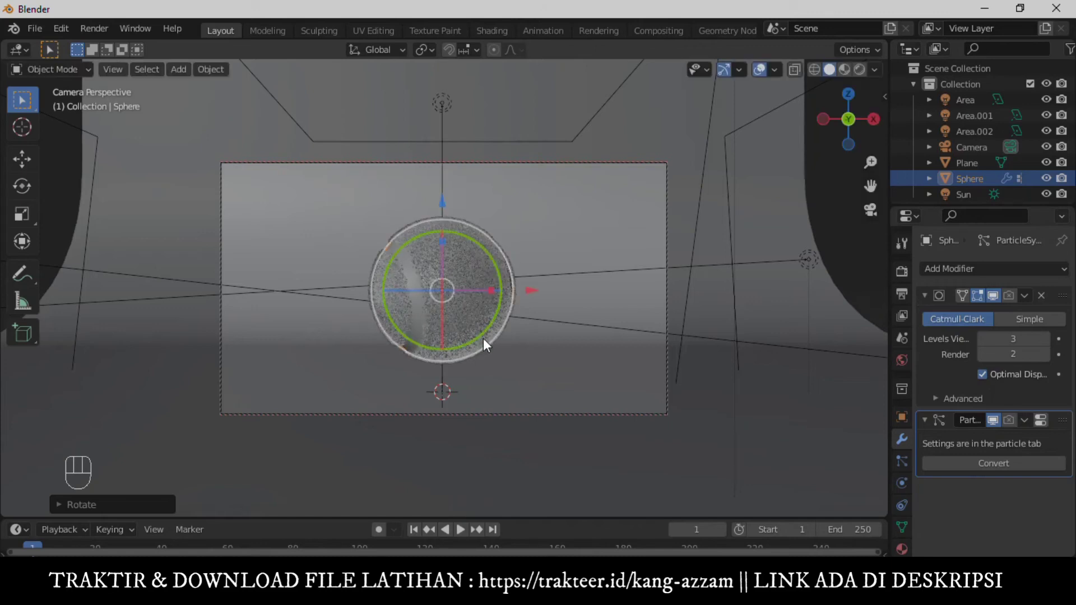
{"action": "left_click_drag", "start_coordinate": [413, 296], "coordinate": [613, 318]}
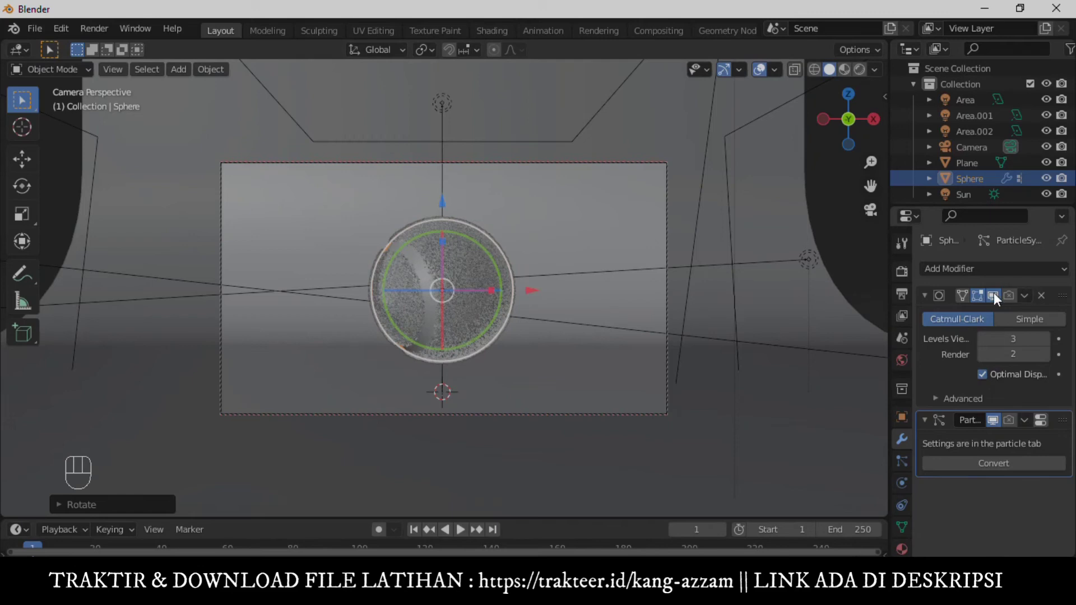
{"action": "left_click", "coordinate": [1010, 426]}
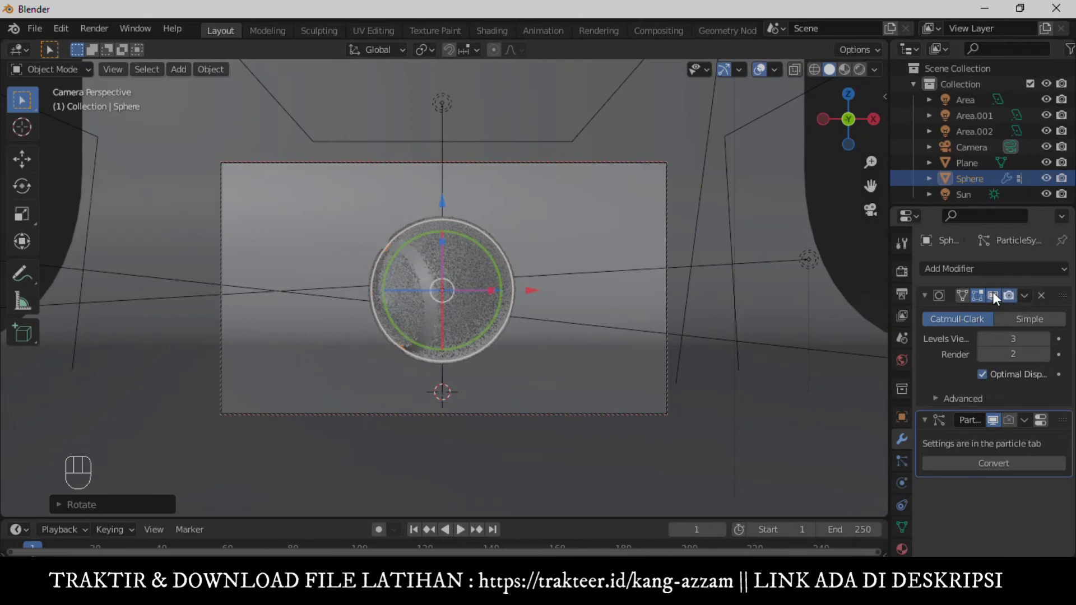
{"action": "left_click", "coordinate": [997, 305]}
{"action": "left_click", "coordinate": [1034, 426]}
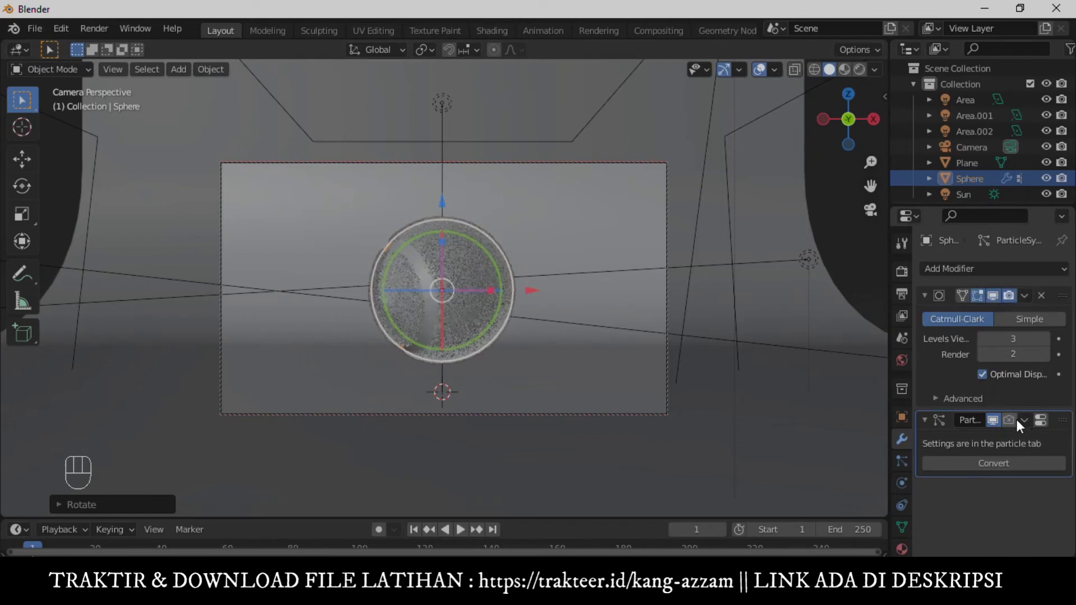
{"action": "left_click", "coordinate": [986, 371]}
Select the backdrop plane and return to the Cycles rendered preview of the fuzzy ball.
{"action": "left_click", "coordinate": [867, 71]}
{"action": "left_click", "coordinate": [851, 213]}
{"action": "left_click", "coordinate": [523, 423]}
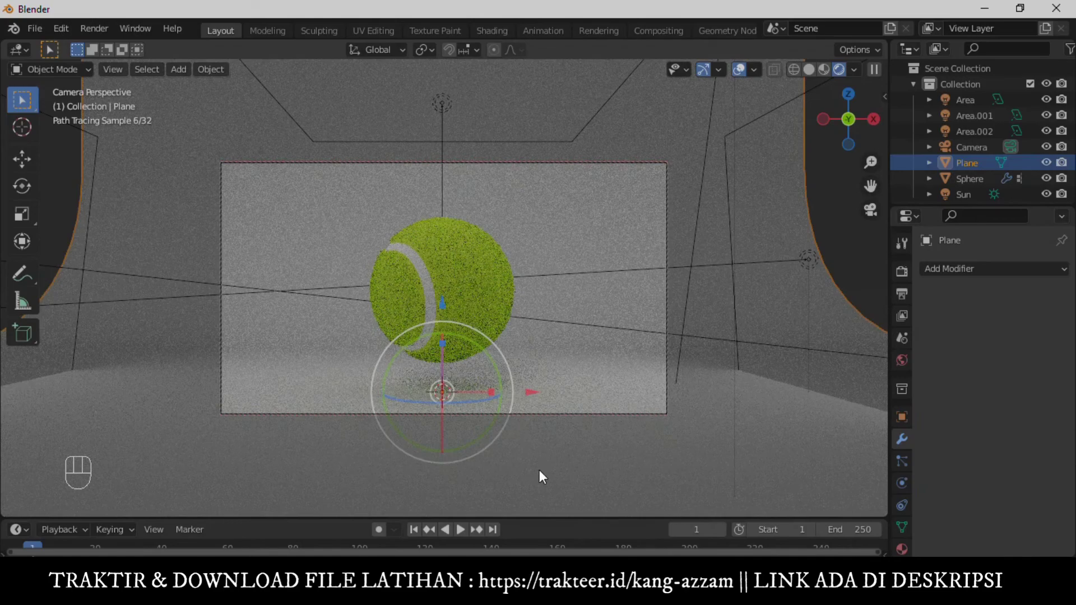
Raise the backdrop plane slightly along Z and show the 1920×1080 output settings.
{"action": "key", "text": "g"}
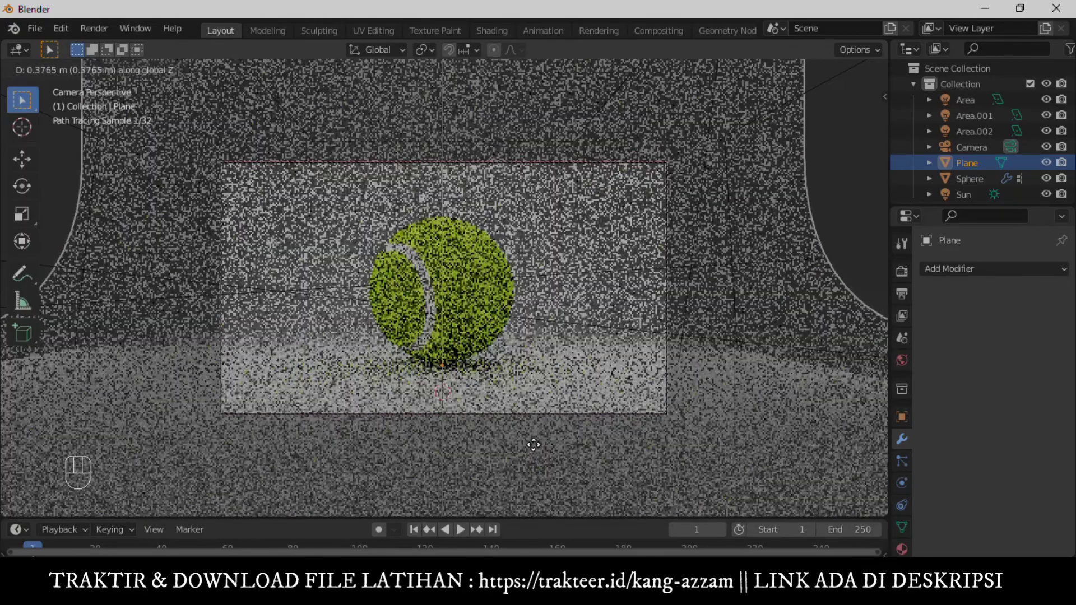
{"action": "left_click", "coordinate": [834, 197]}
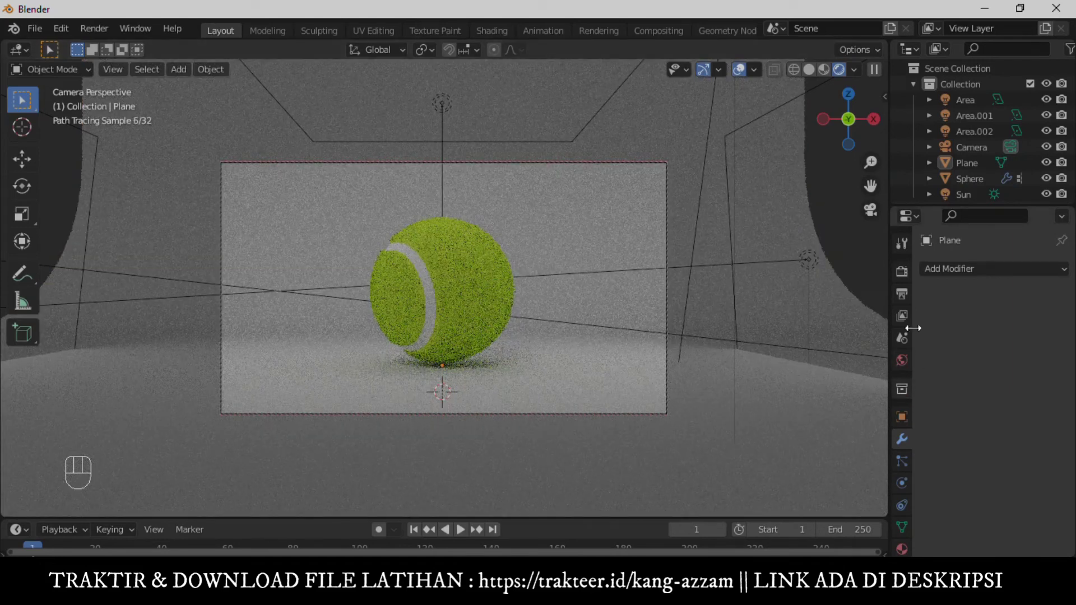
{"action": "left_click", "coordinate": [909, 292]}
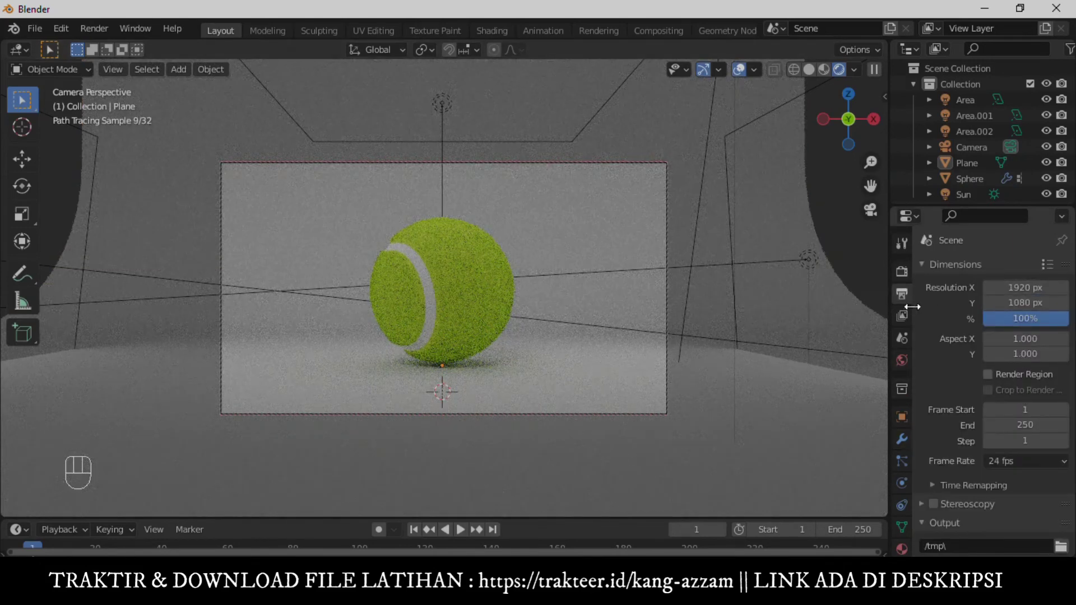
Set Cycles to GPU Compute with adaptive sampling and enable Motion Blur.
{"action": "left_click", "coordinate": [909, 282]}
{"action": "left_click_drag", "start_coordinate": [1029, 314], "coordinate": [1011, 346]}
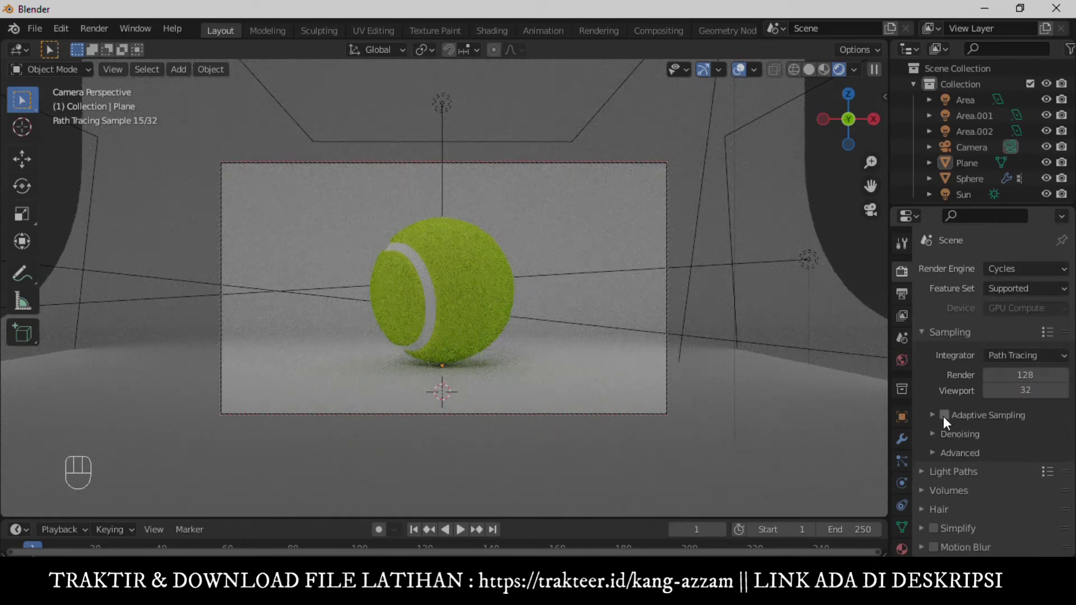
{"action": "left_click", "coordinate": [937, 435]}
{"action": "left_click_drag", "start_coordinate": [993, 469], "coordinate": [1003, 469]}
{"action": "left_click_drag", "start_coordinate": [1028, 465], "coordinate": [1017, 517]}
{"action": "left_click_drag", "start_coordinate": [1030, 492], "coordinate": [1067, 514]}
{"action": "left_click", "coordinate": [1071, 512]}
Enable Simplify and set the color management look to High Contrast.
{"action": "left_click", "coordinate": [970, 444]}
{"action": "left_click", "coordinate": [939, 439]}
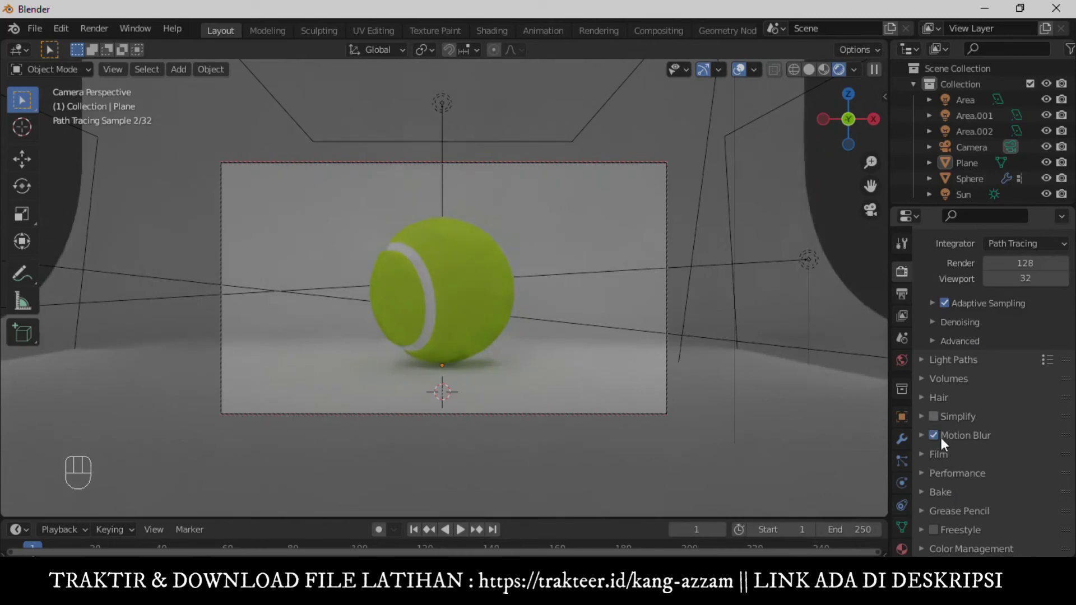
{"action": "left_click", "coordinate": [941, 418]}
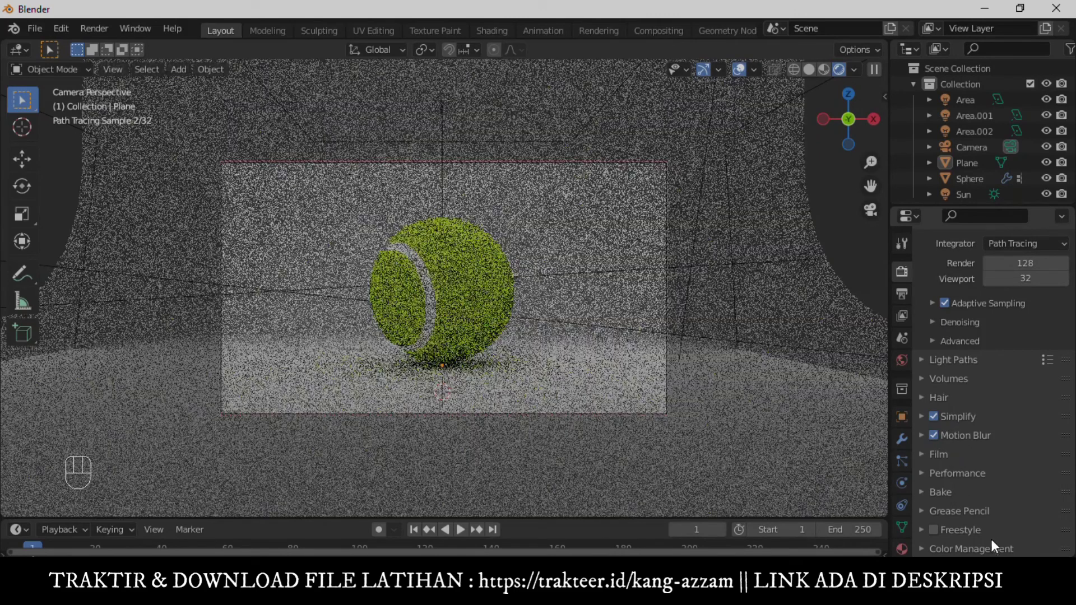
{"action": "left_click", "coordinate": [997, 549]}
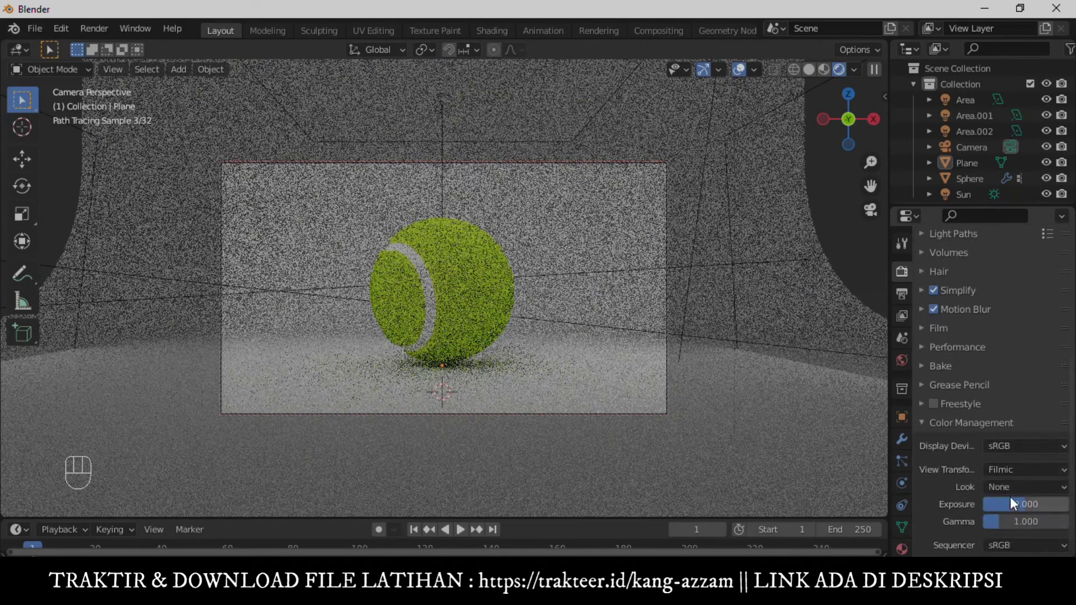
{"action": "left_click_drag", "start_coordinate": [1014, 492], "coordinate": [913, 408]}
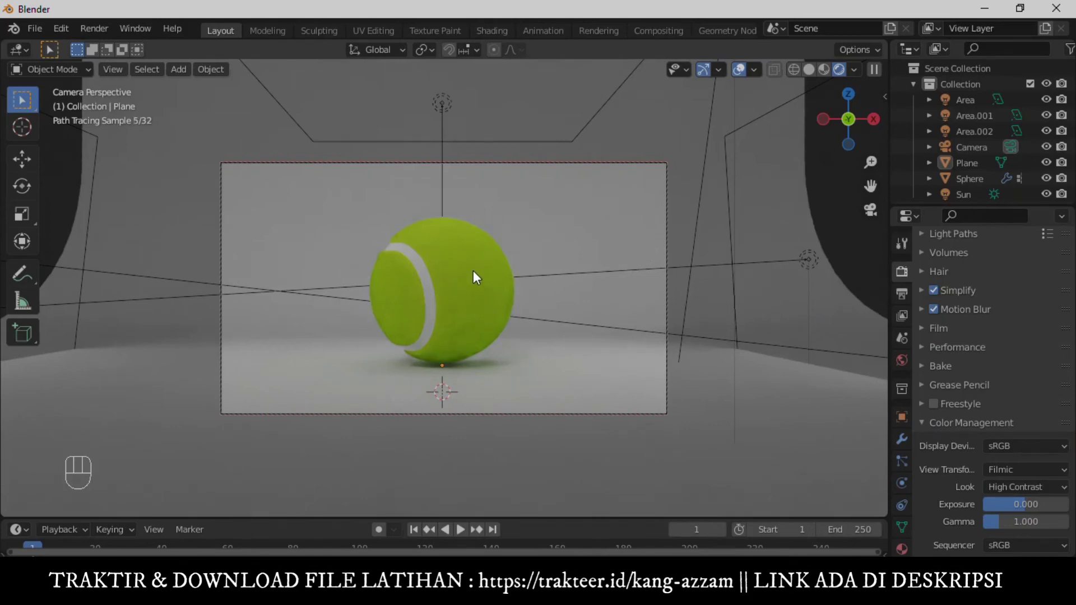
{"action": "key", "text": "q"}
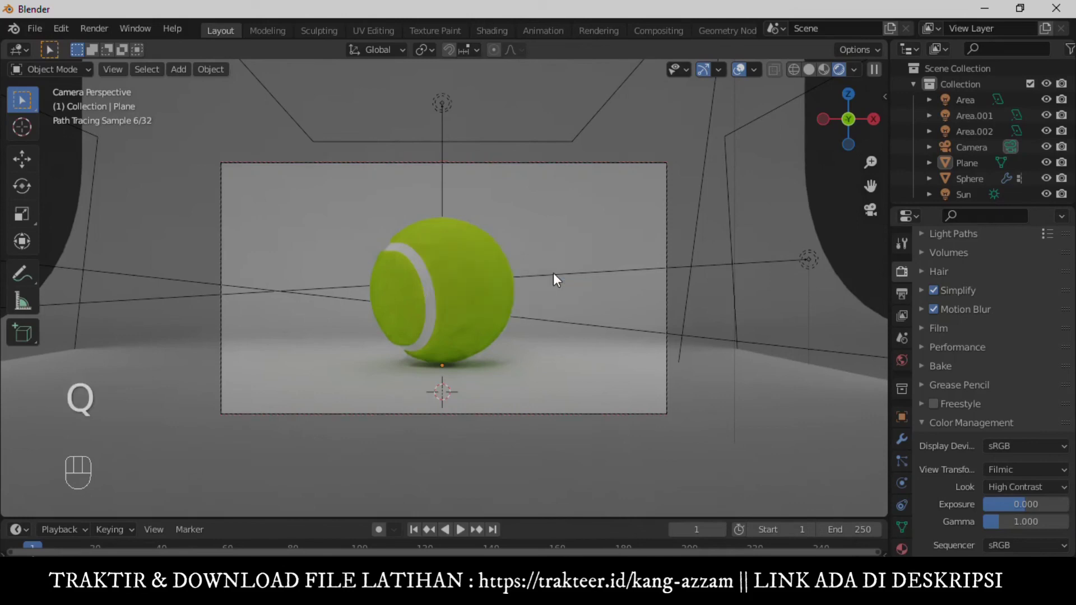